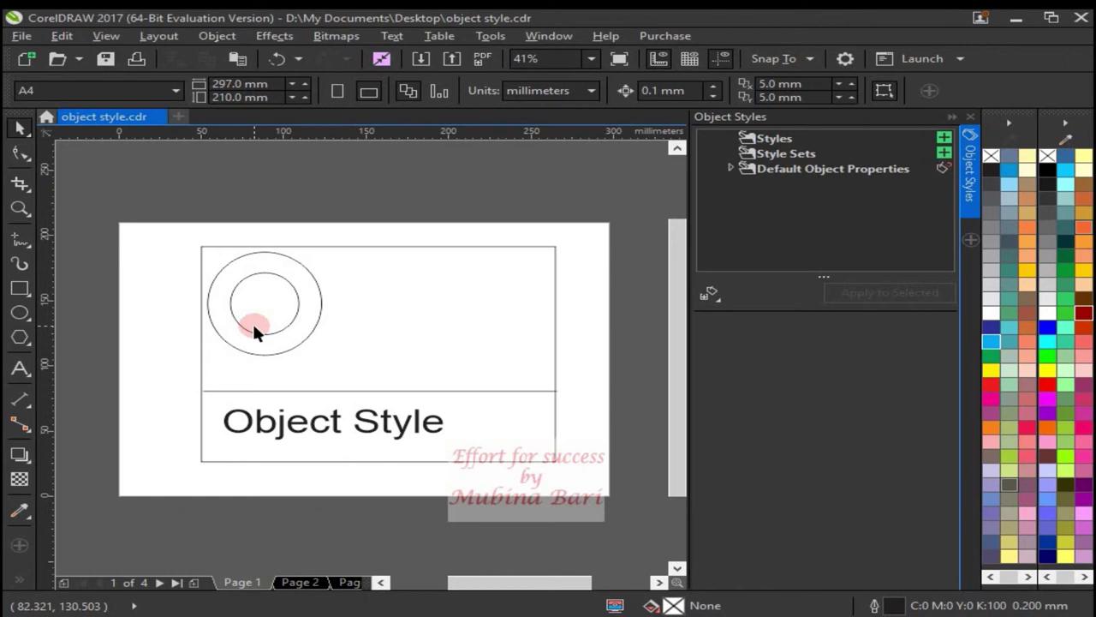
- Select the card's outer rectangle with the Pick tool
drag(493, 342, 950, 148)
- Create a new Fill style (Fill 1) and give it a black-to-white fountain fill
drag(950, 149, 974, 185)
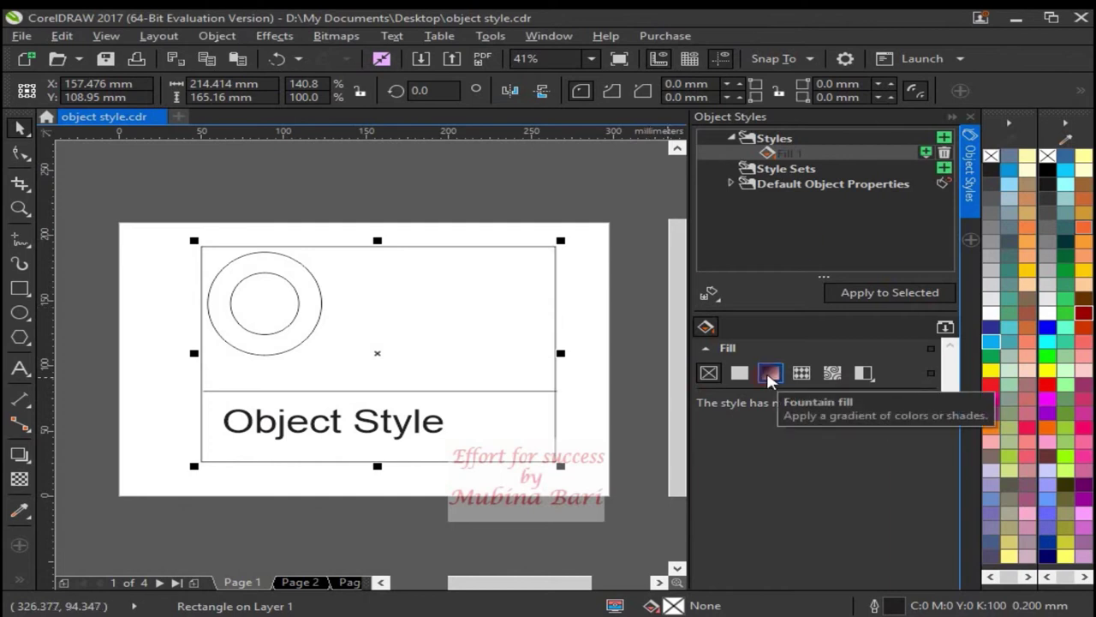
click(776, 381)
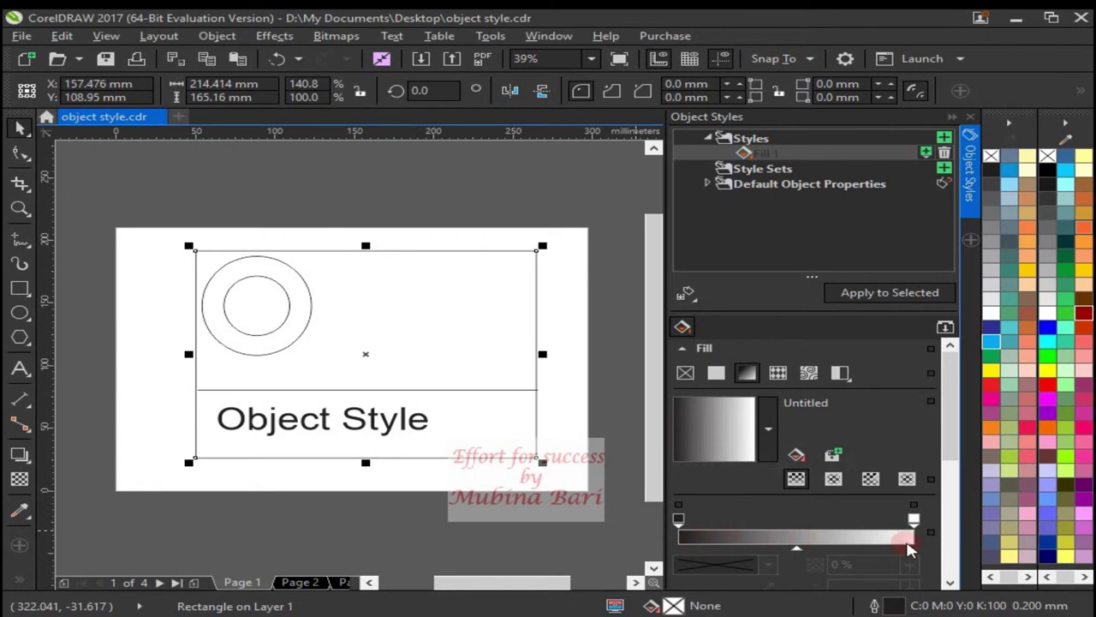
- Select the gradient's white end node and bring up its Node colour chooser
drag(954, 502, 917, 423)
drag(917, 423, 921, 419)
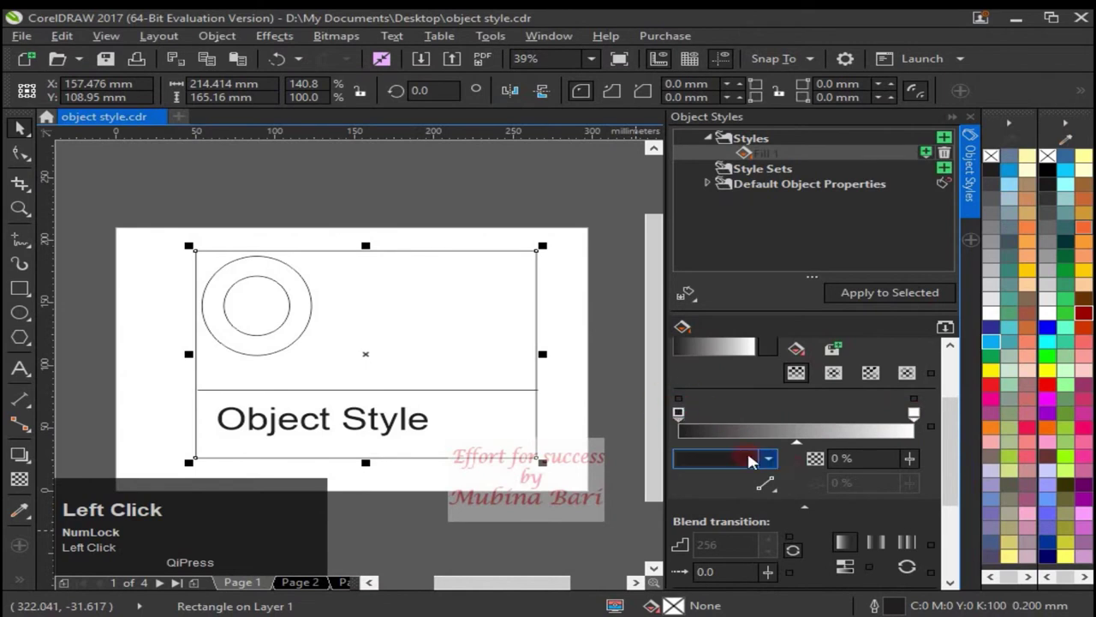
click(687, 418)
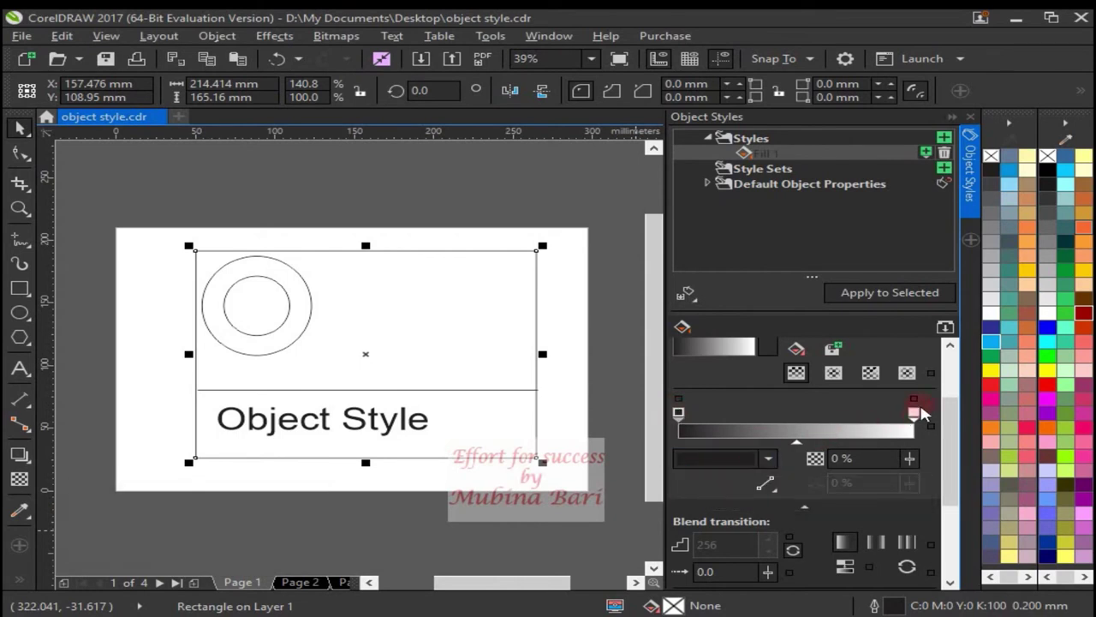
click(922, 422)
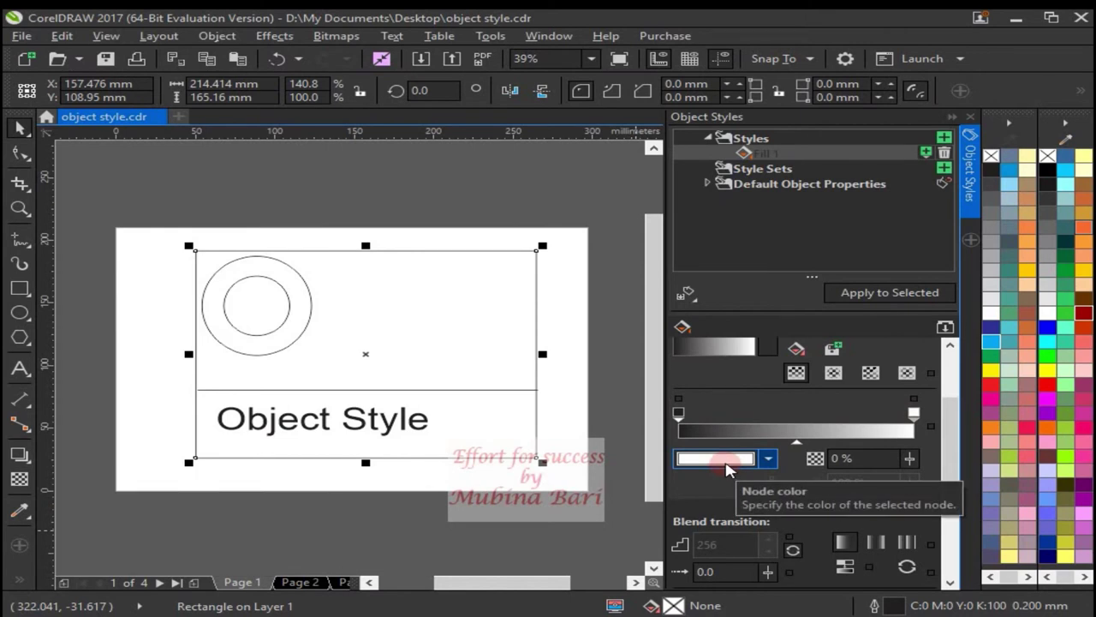
click(753, 411)
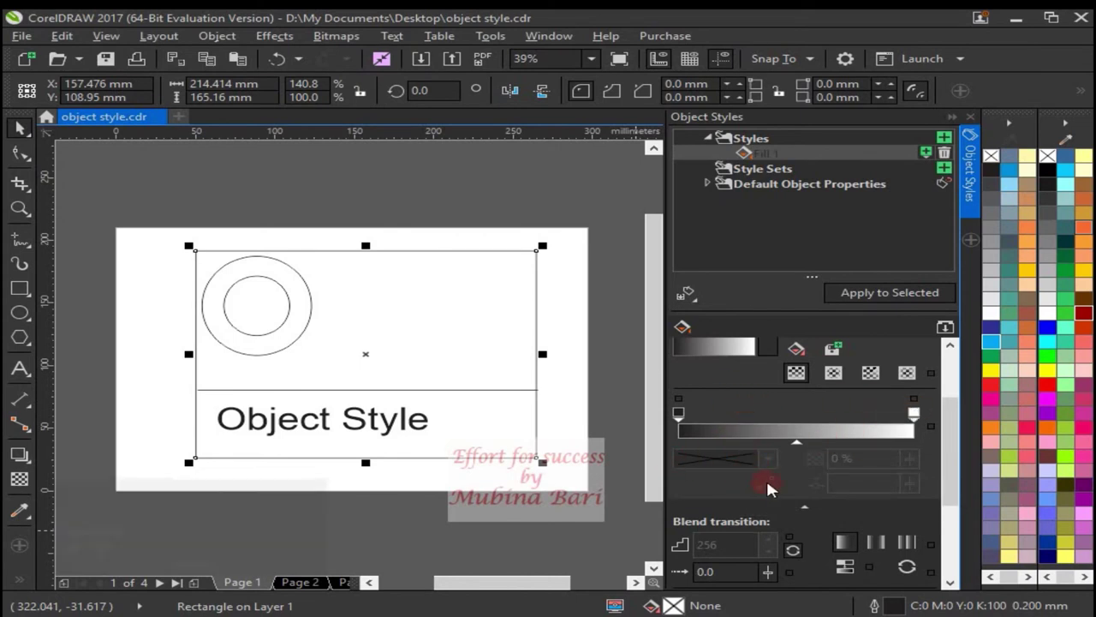
click(927, 421)
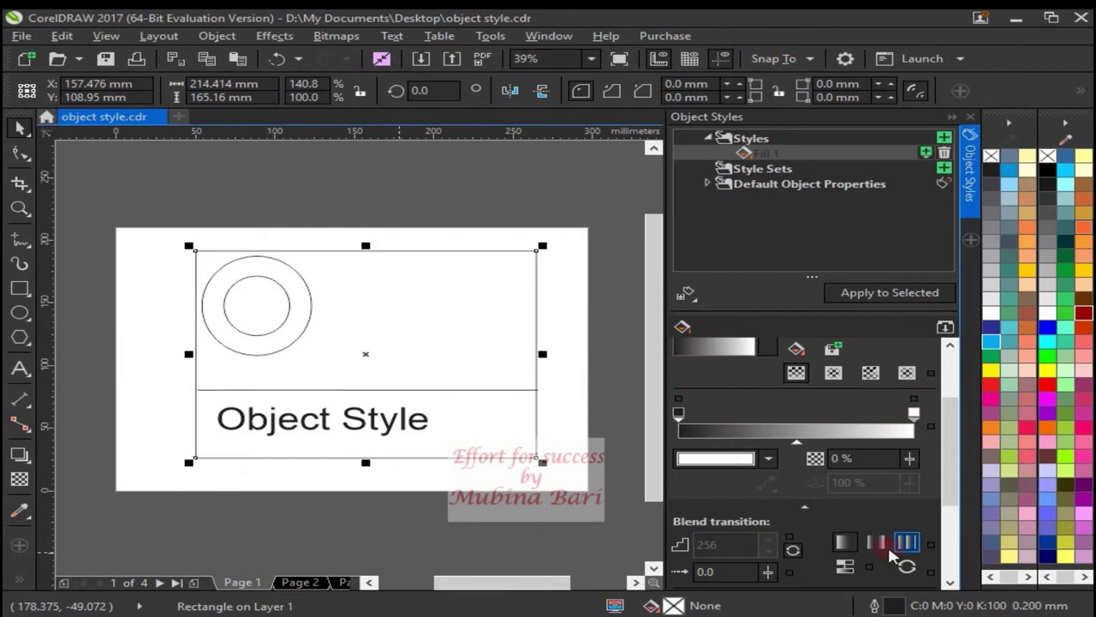
click(774, 466)
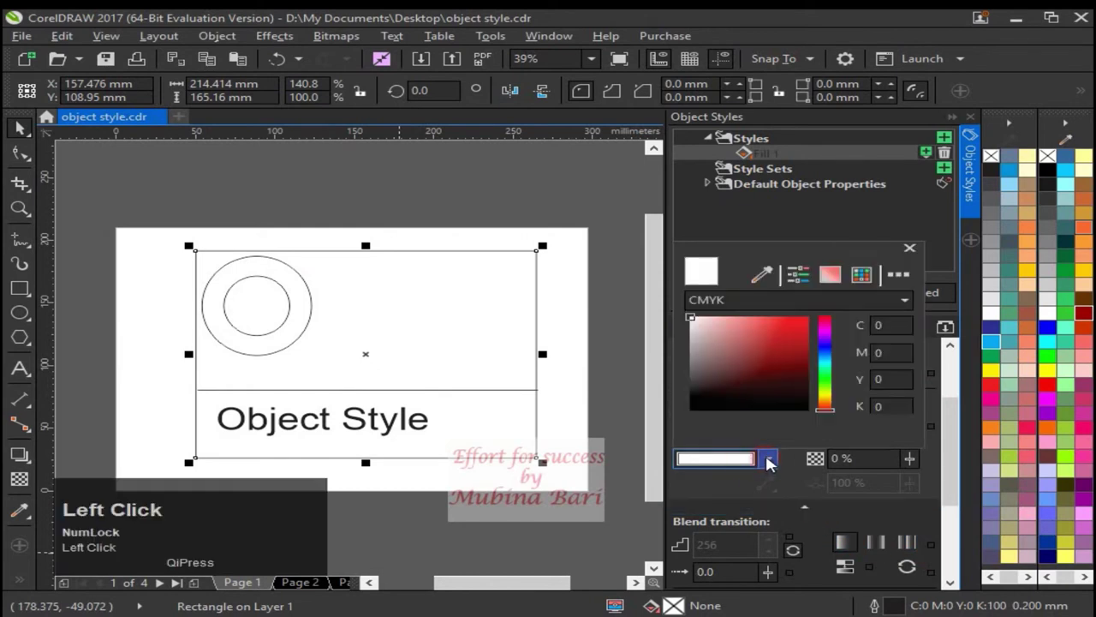
- Sample pure yellow (#FFFF00) from the palette with the eyedropper for the gradient end node
click(835, 402)
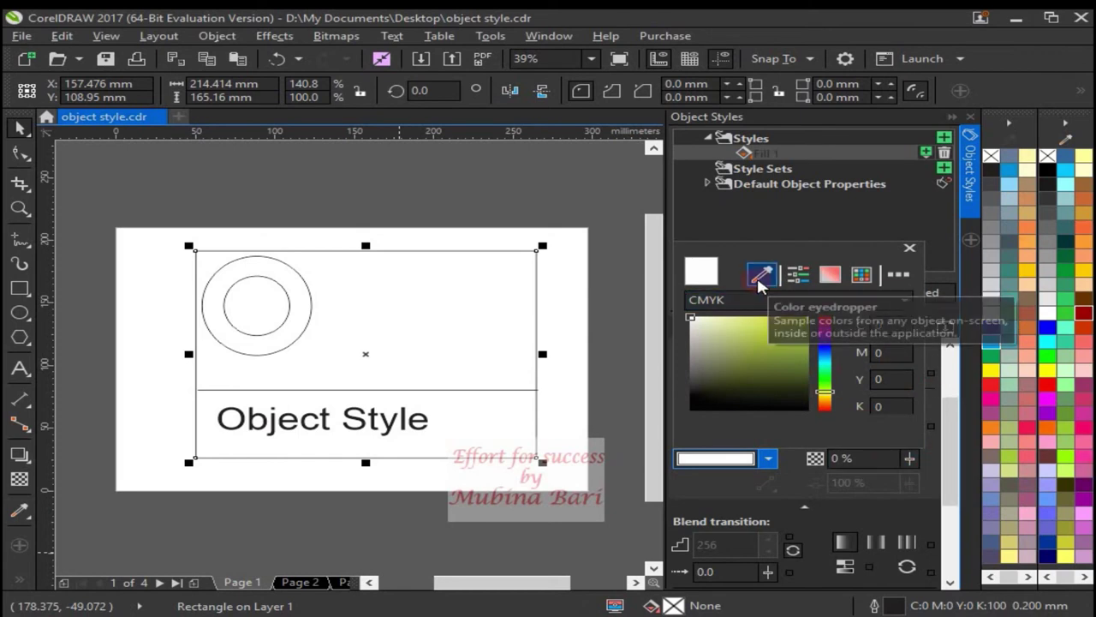
click(761, 289)
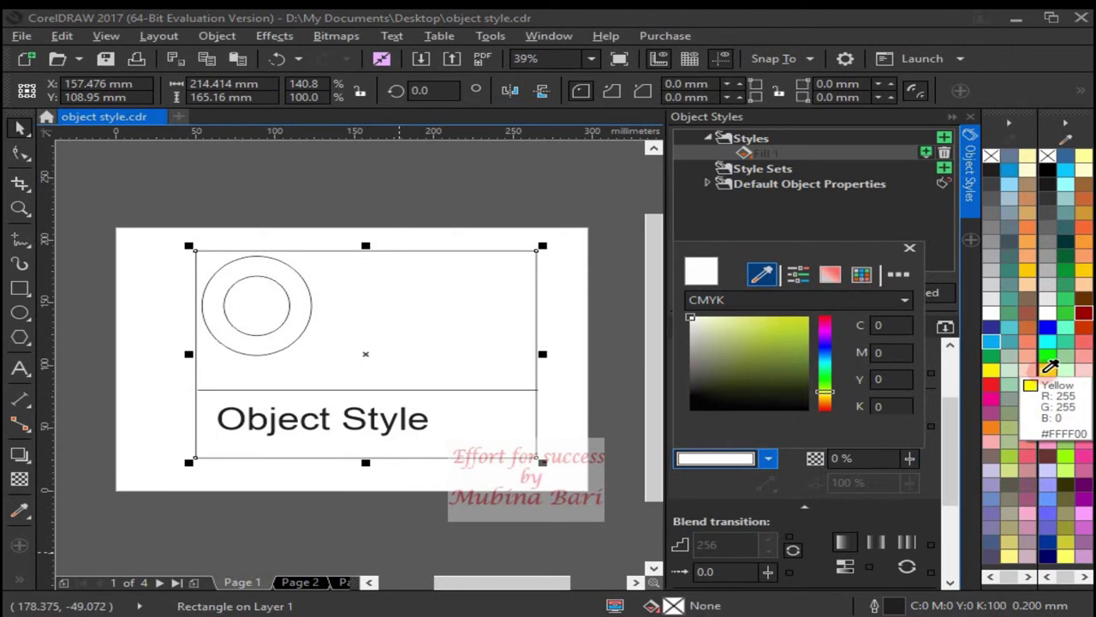
drag(1053, 381, 764, 474)
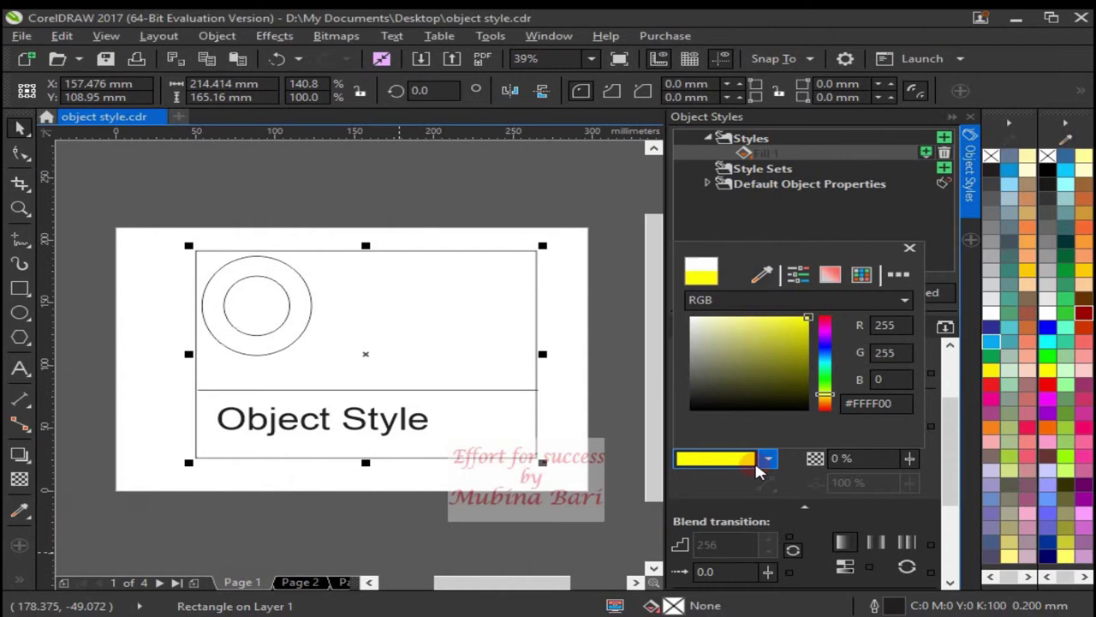
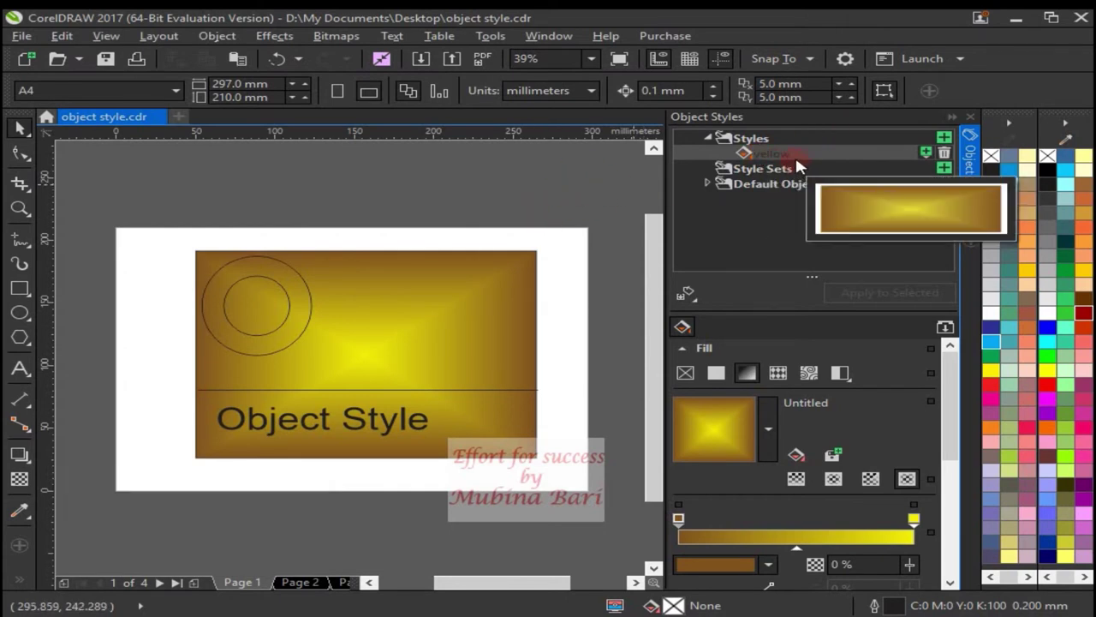
- Create a second Fill style (Fill 1) and set it to a vector pattern fill
drag(251, 348, 950, 147)
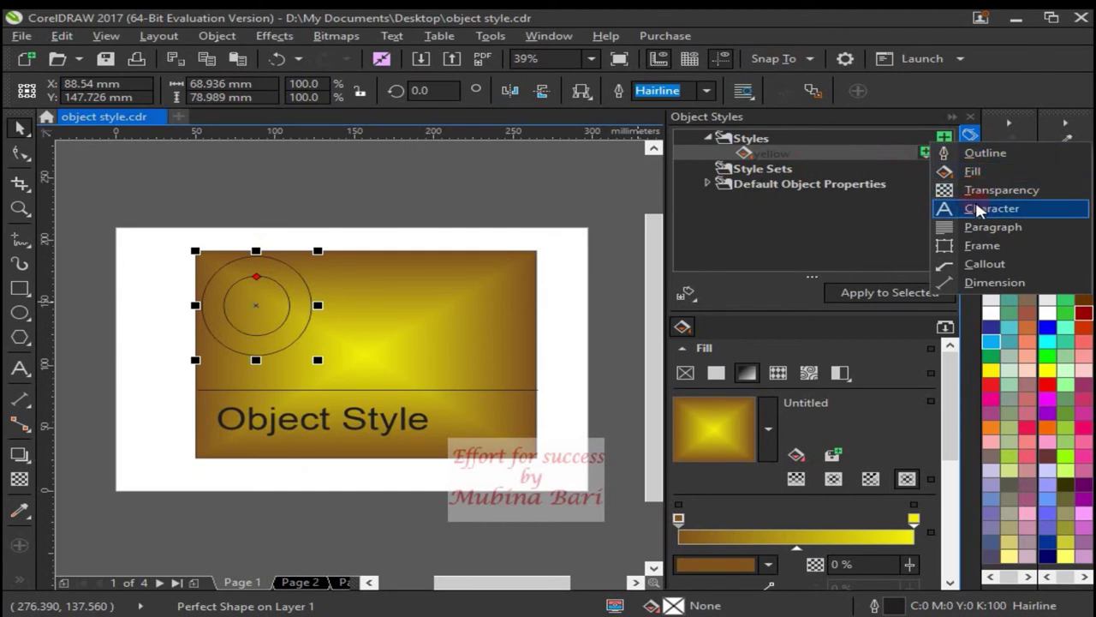
click(956, 181)
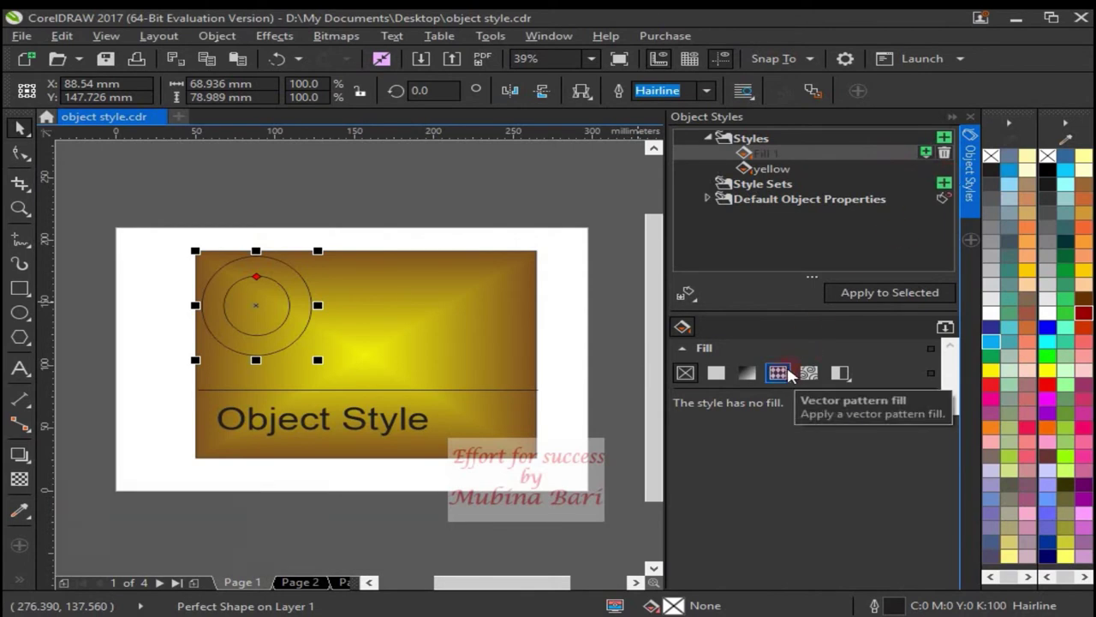
drag(786, 380, 728, 396)
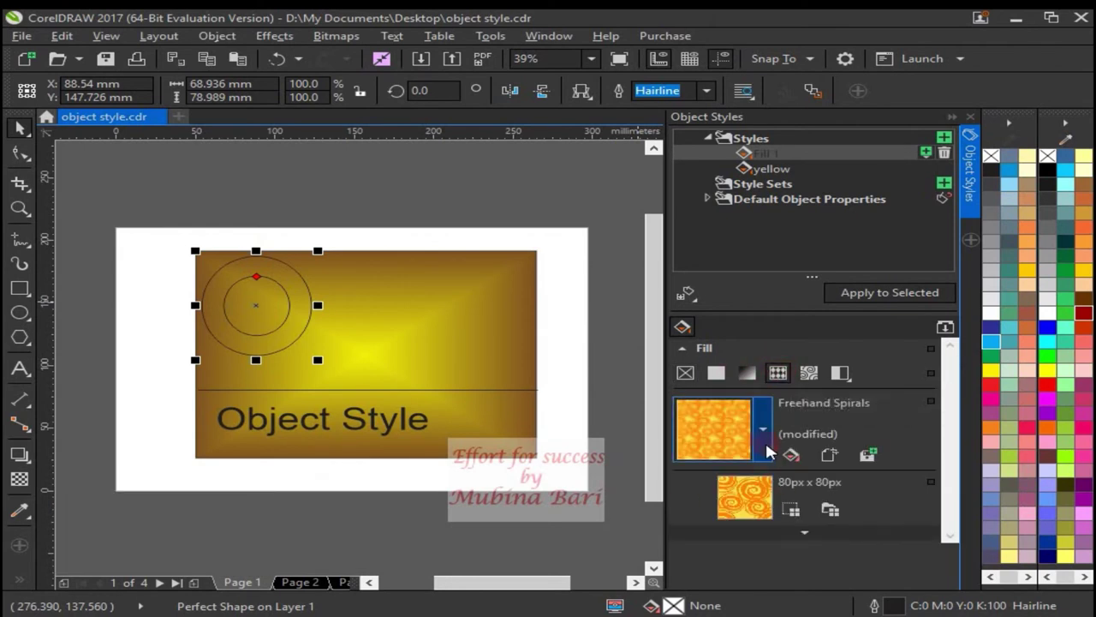
- Browse the Personal fills, then apply the Freehand Spirals Fill 1 style to the ring-shaped circle
click(766, 441)
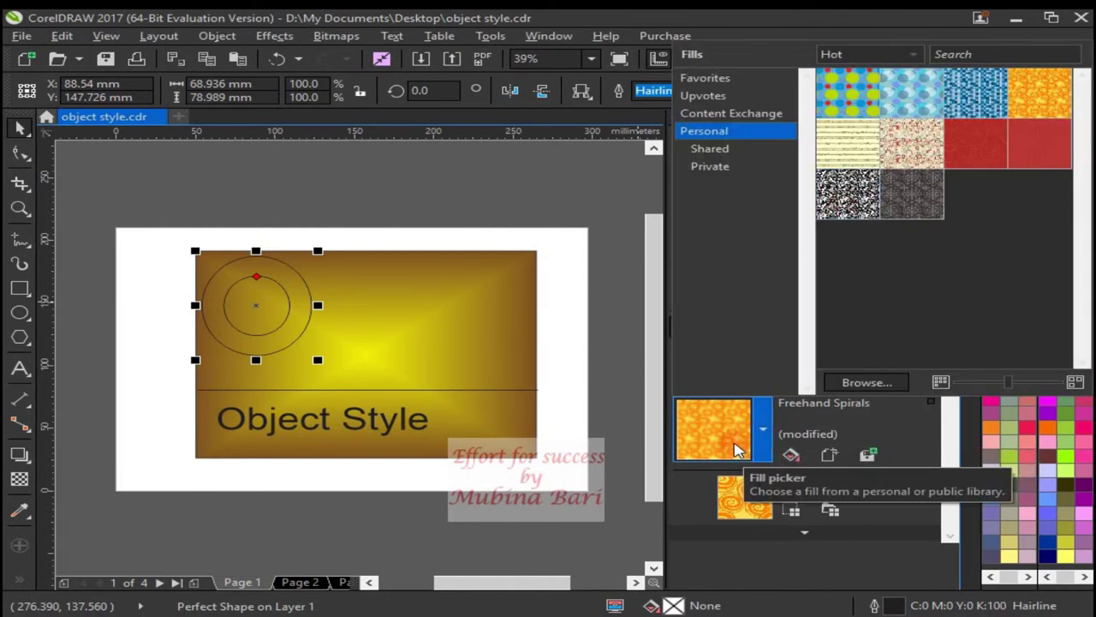
drag(931, 457, 509, 399)
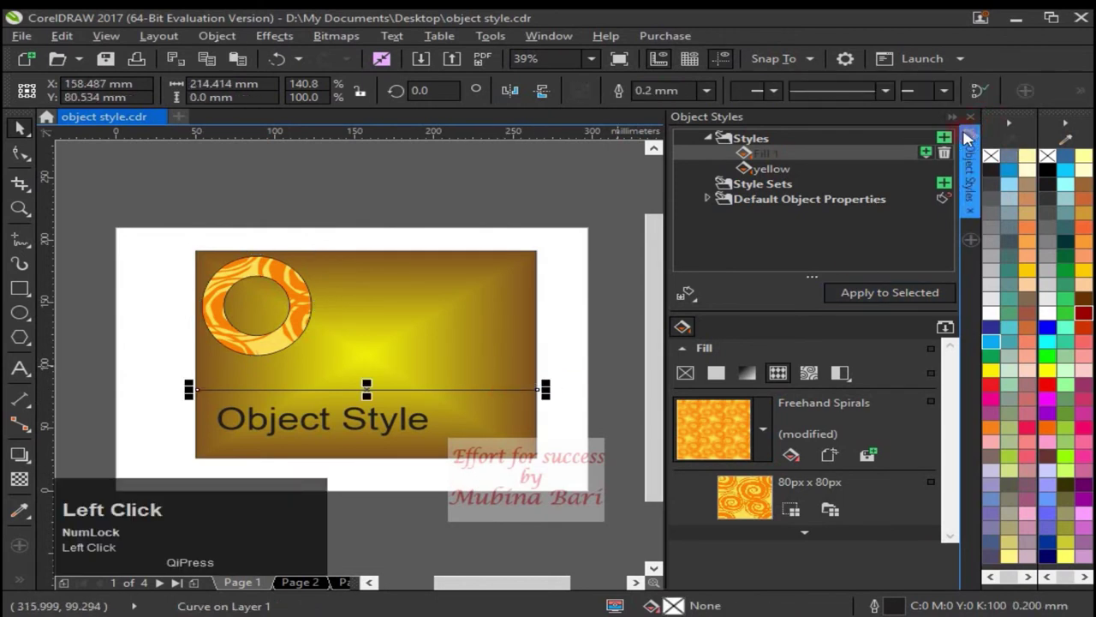
- Create a new Outline 1 style and set its width to 3.0 mm
double_click(949, 145)
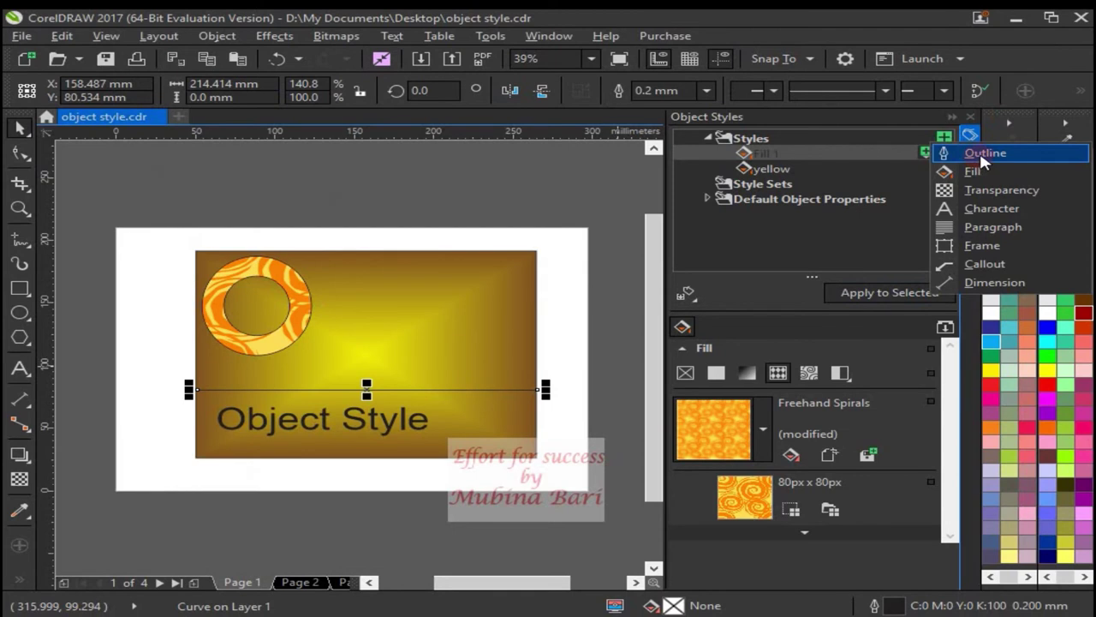
drag(987, 162, 724, 485)
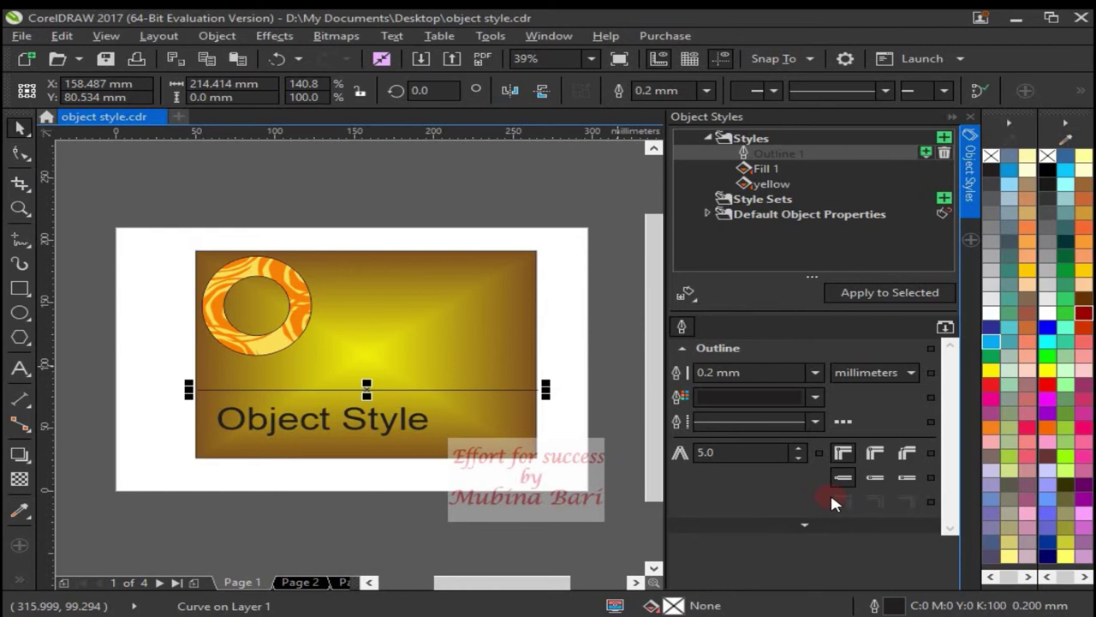
click(819, 382)
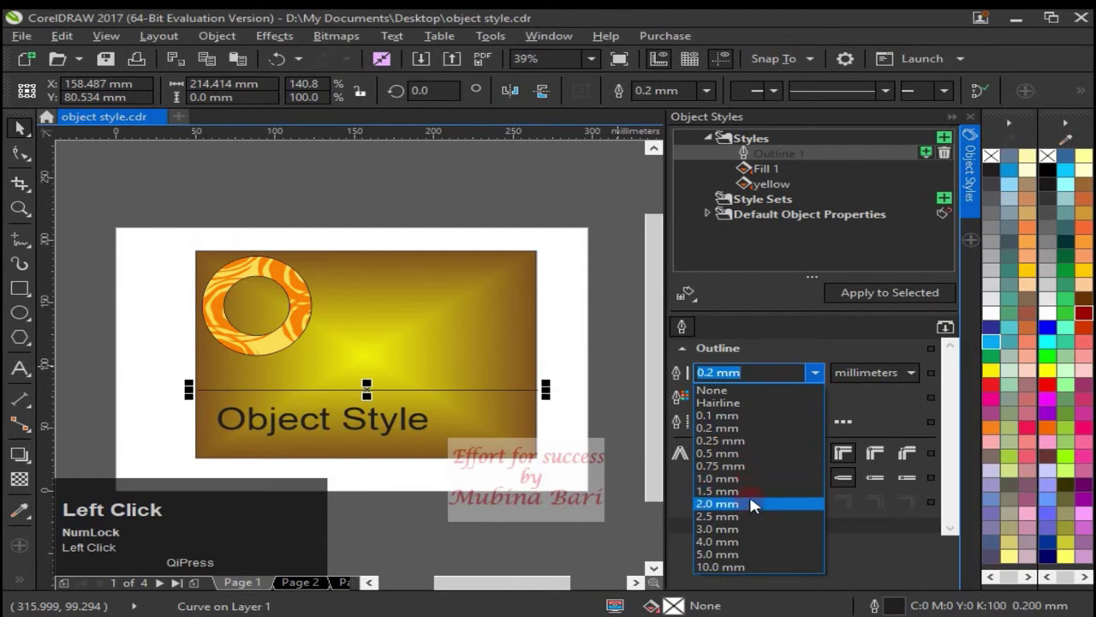
click(747, 543)
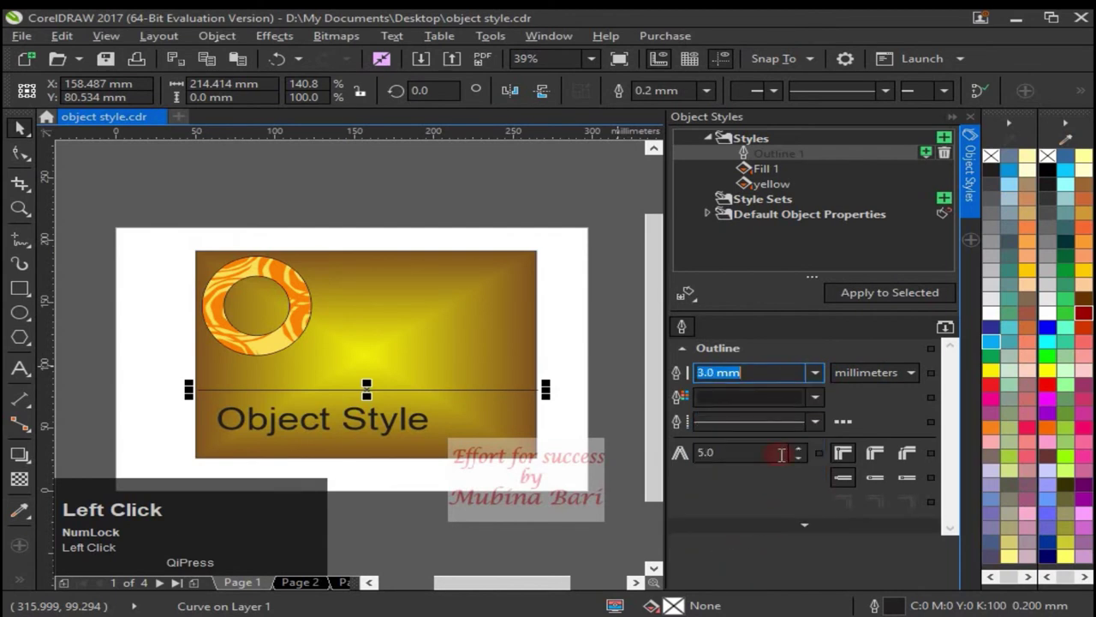
- Give Outline 1 an orange colour and a dashed line style
drag(824, 406, 859, 254)
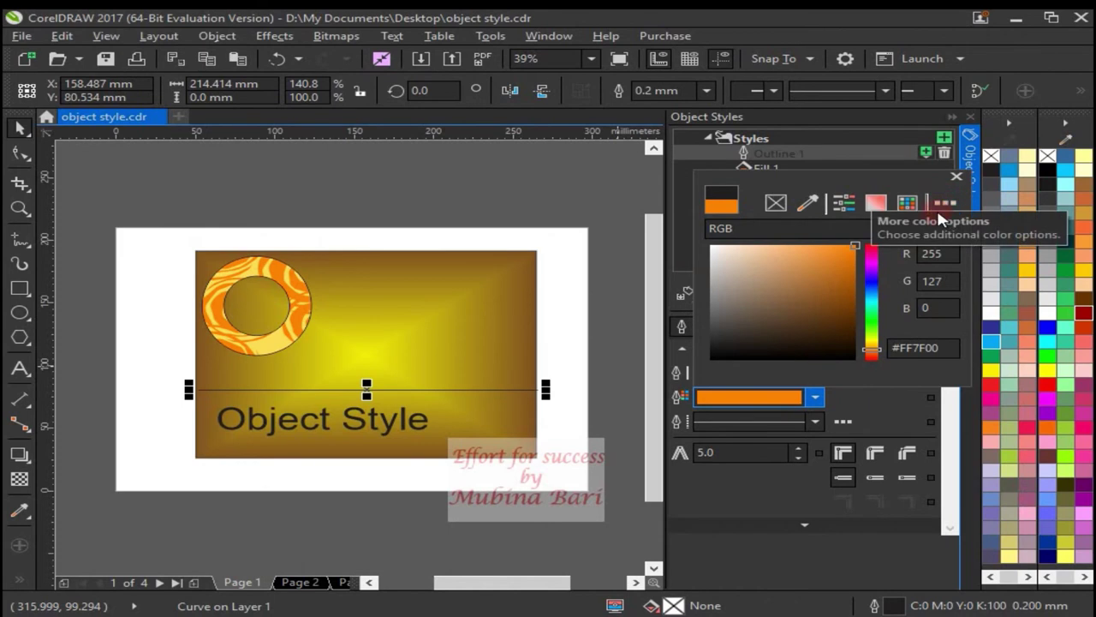
click(962, 186)
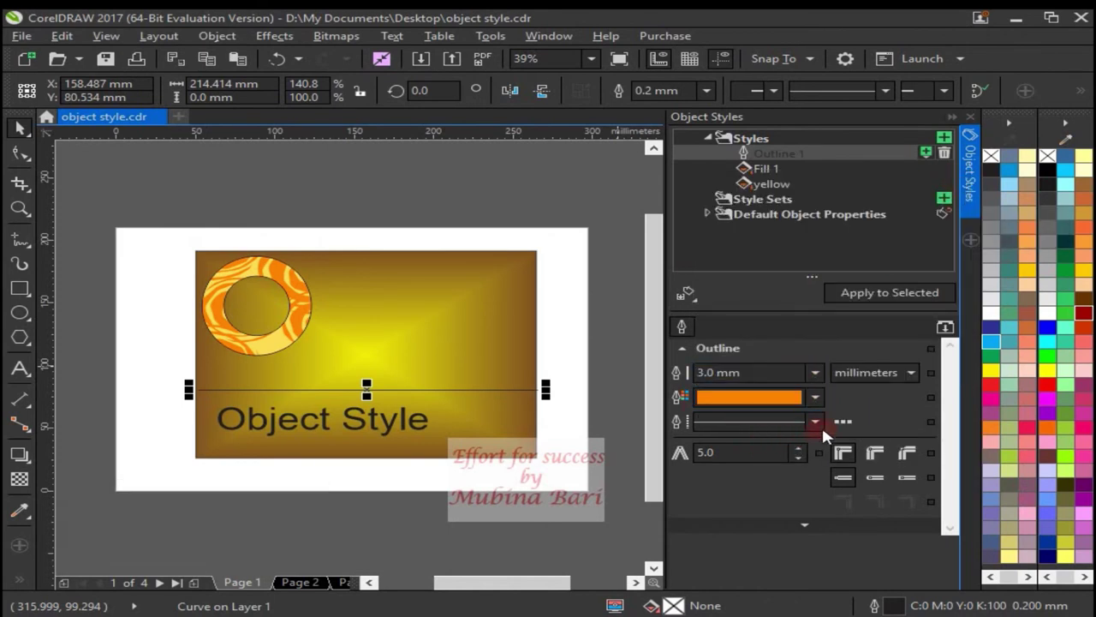
click(821, 434)
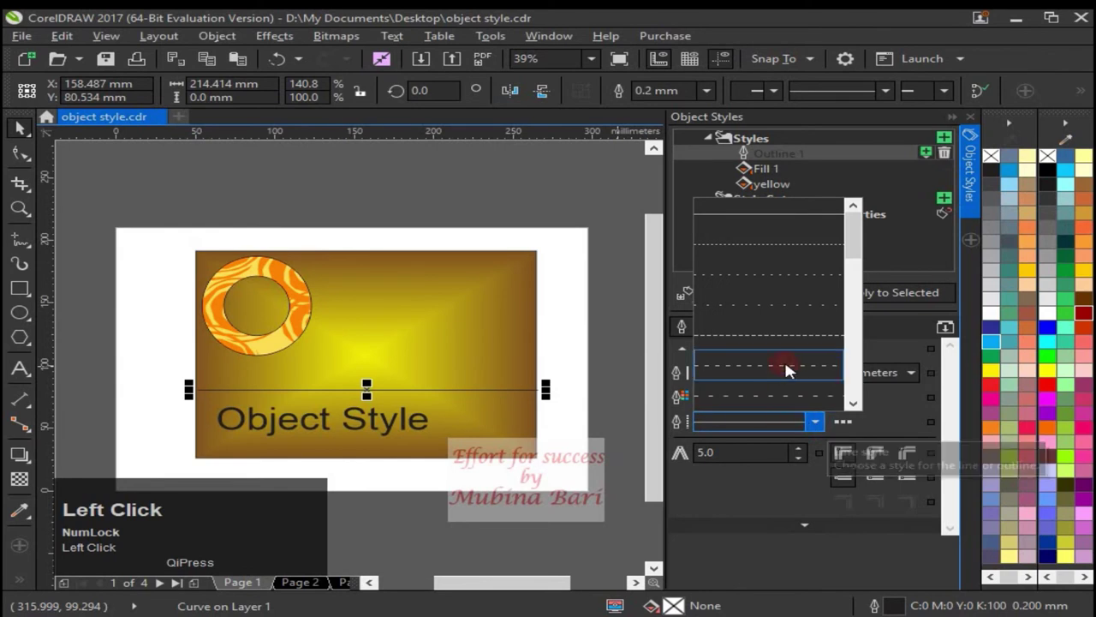
click(785, 345)
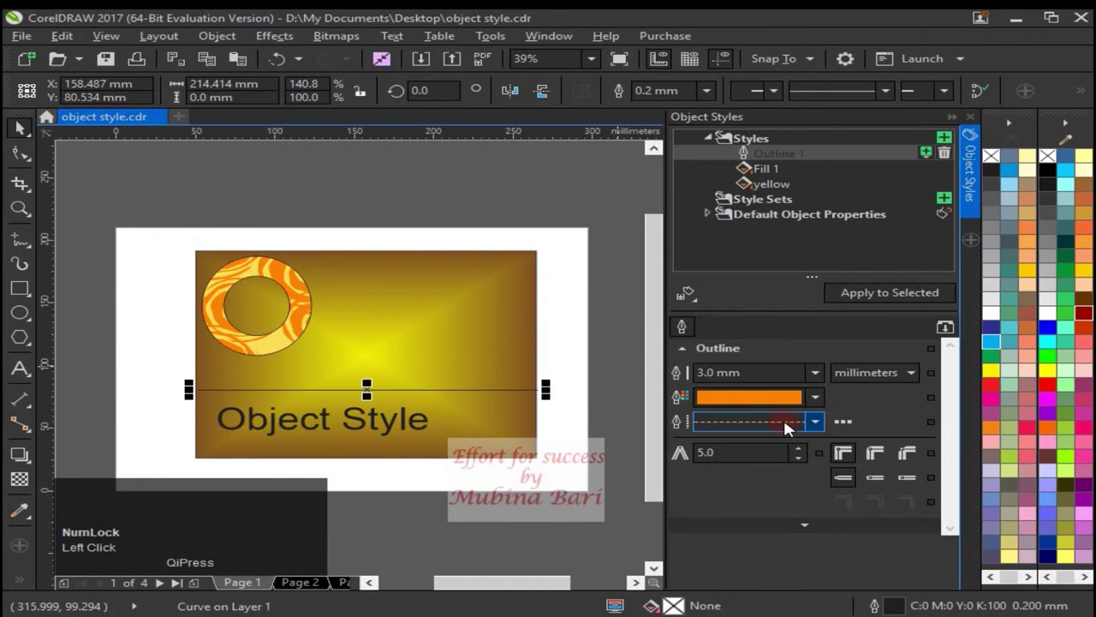
click(891, 303)
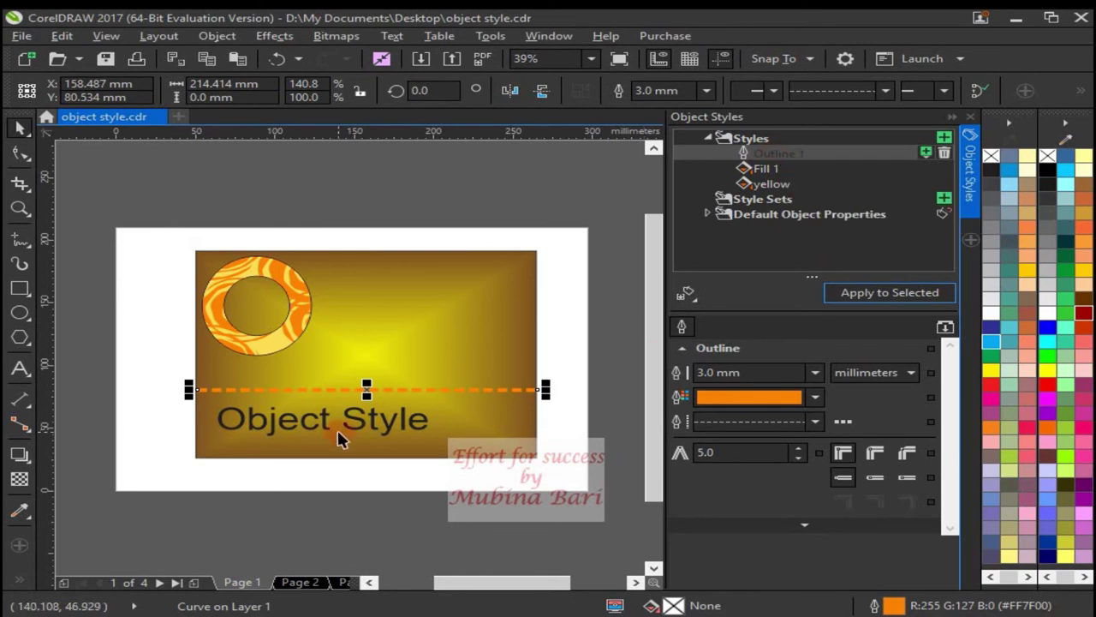
- Select the 'Object Style' text and create a new Character 1 style from it
click(360, 428)
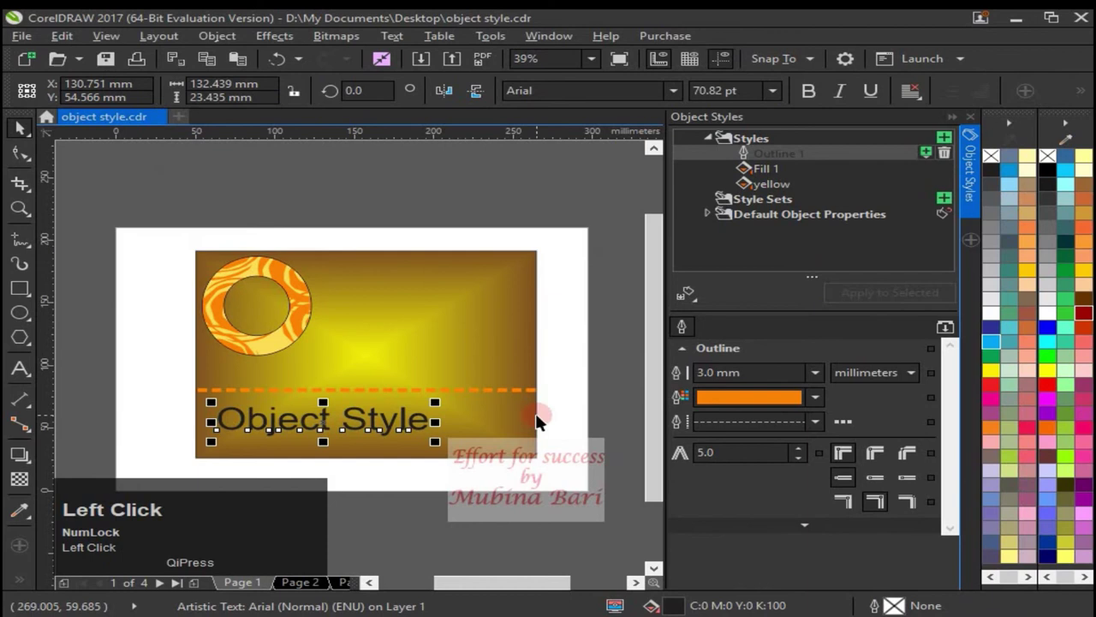
click(952, 143)
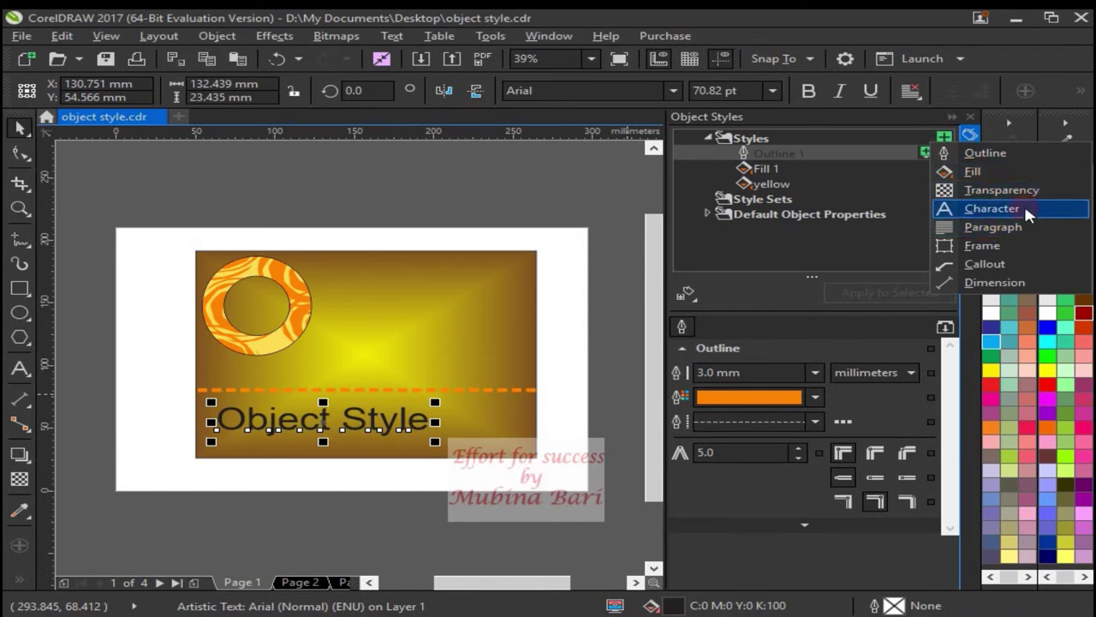
click(1014, 211)
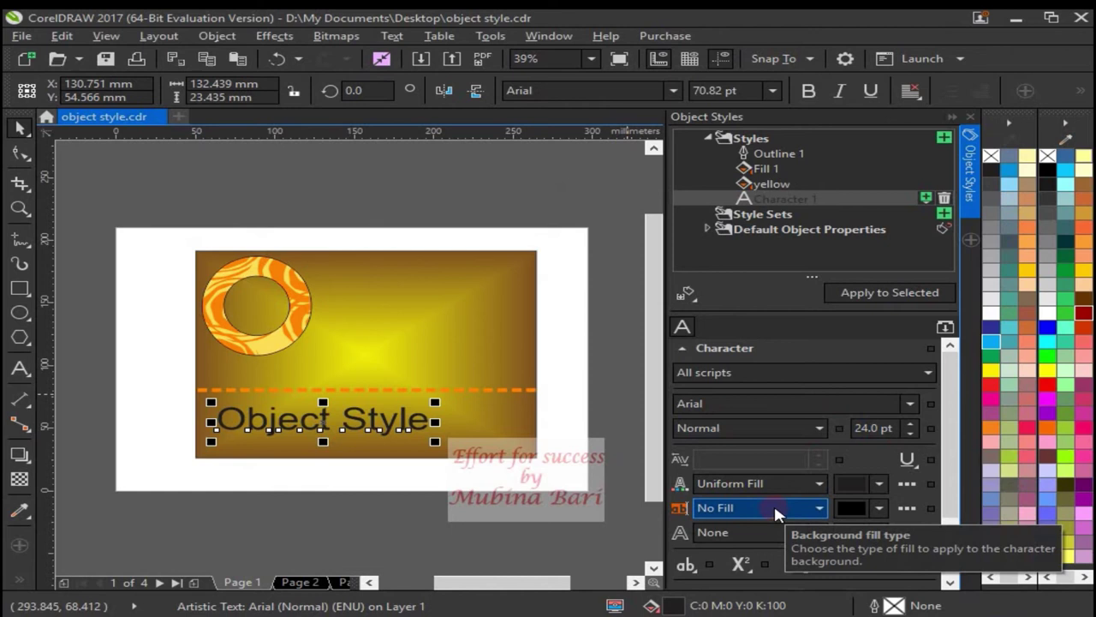
- Set Character 1 to Brush Script Std, yellow text fill and 31 pt size
drag(920, 410, 768, 118)
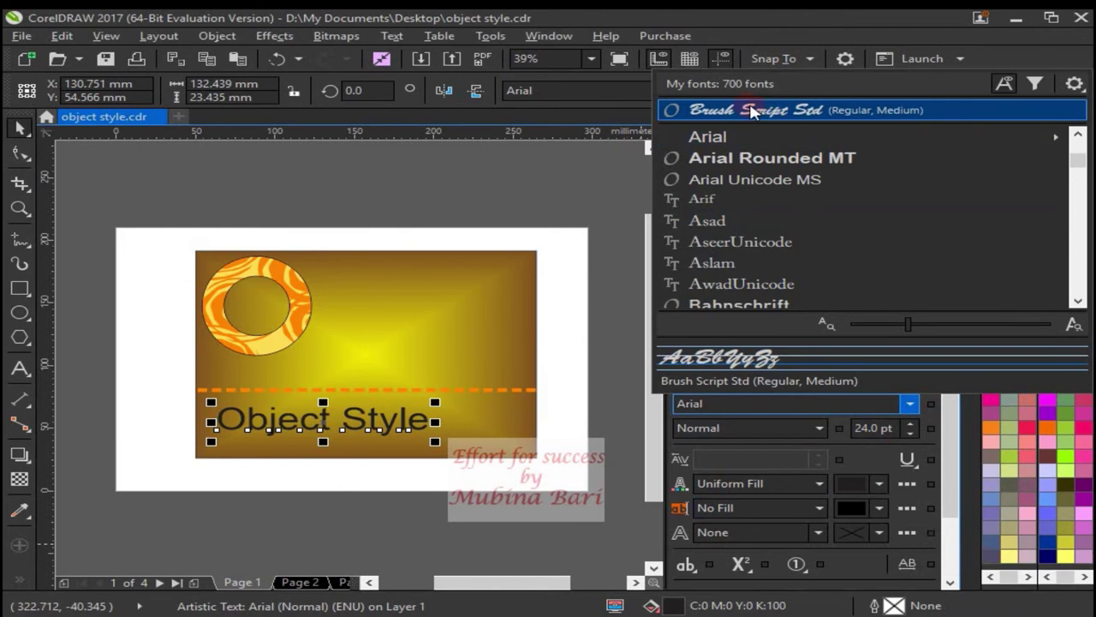
drag(755, 120, 836, 477)
click(836, 476)
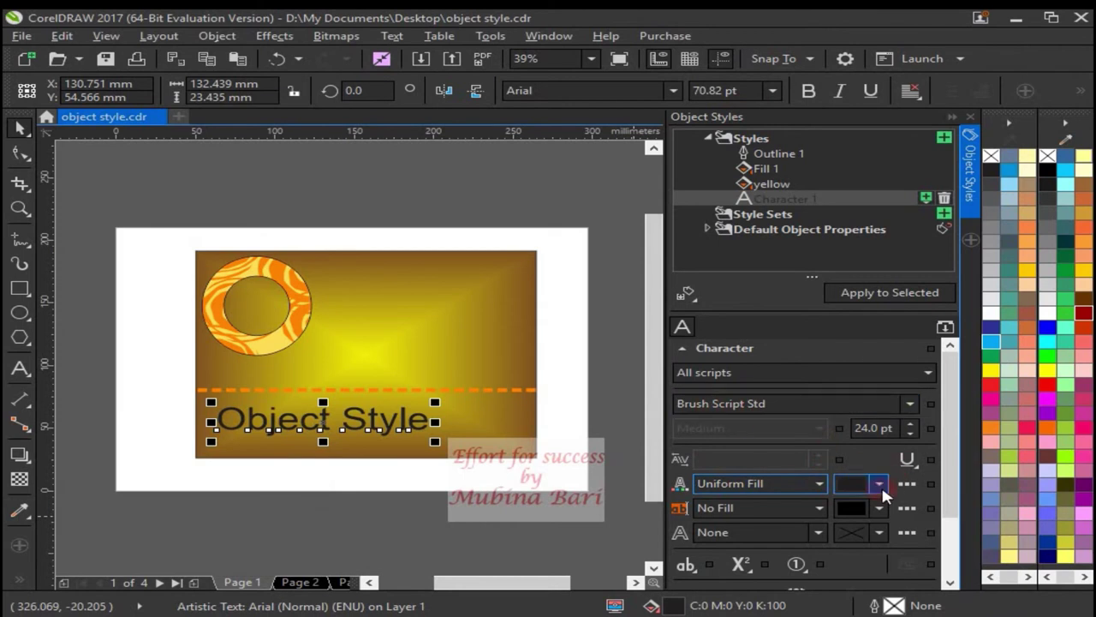
click(886, 495)
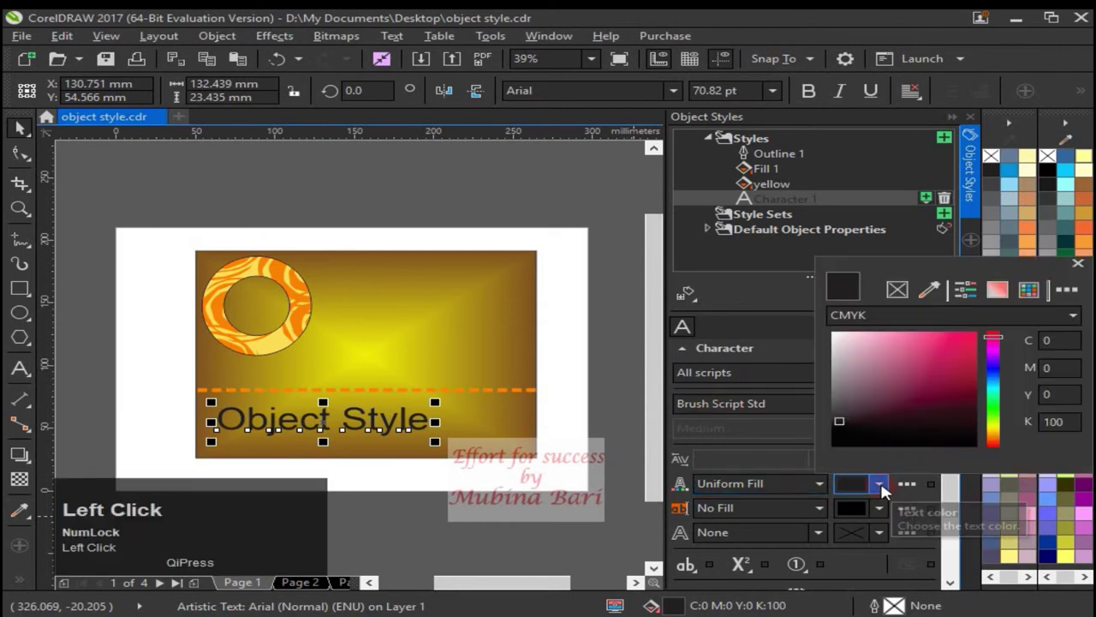
click(1001, 432)
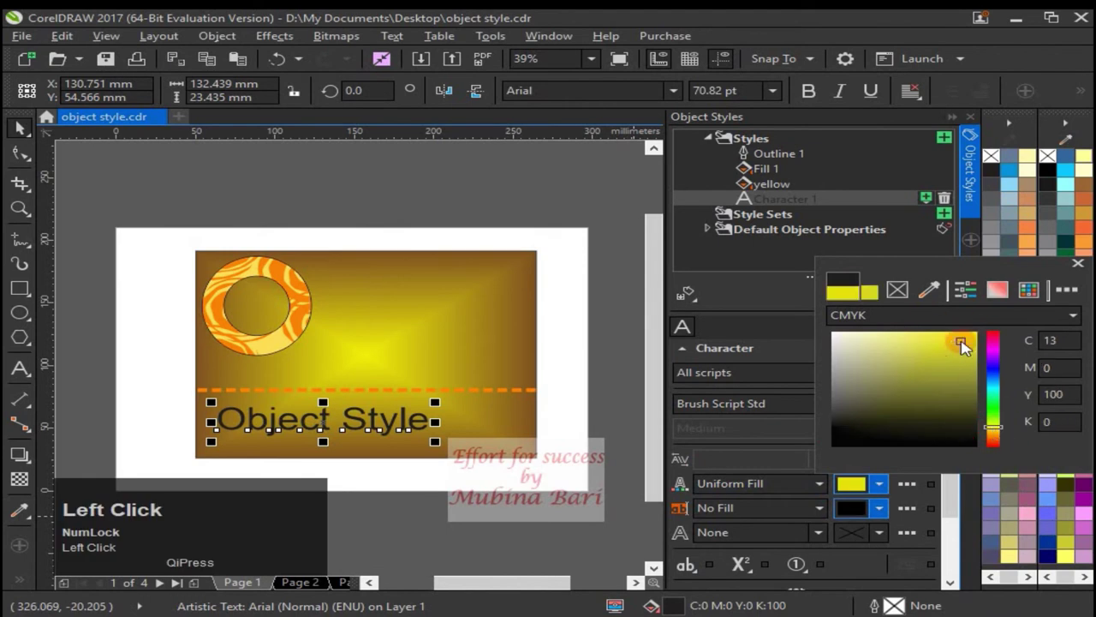
click(1082, 269)
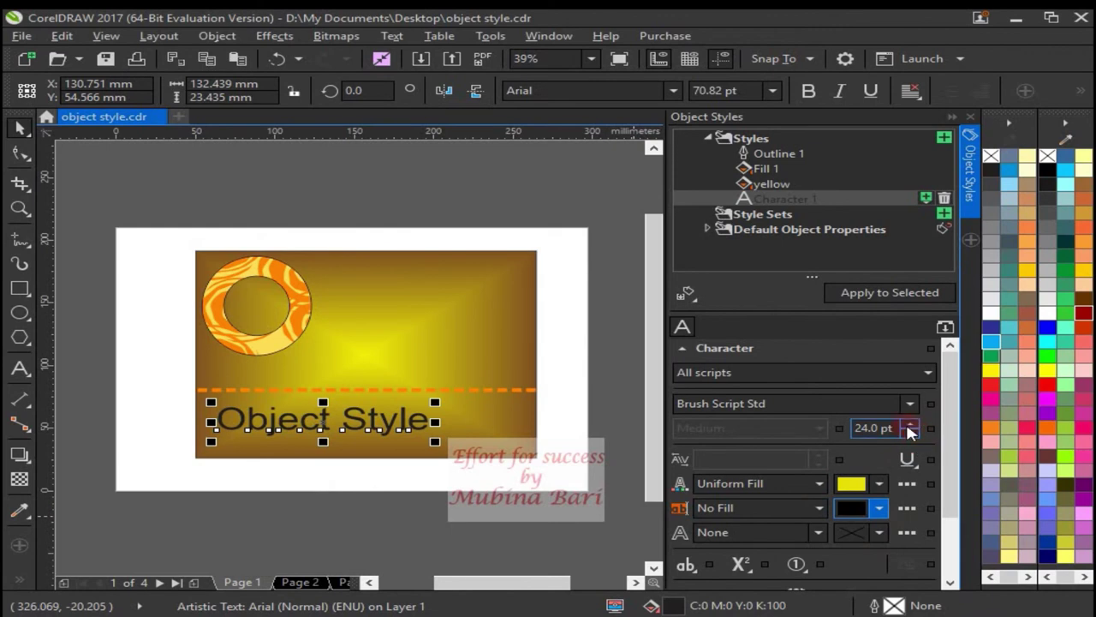
click(917, 431)
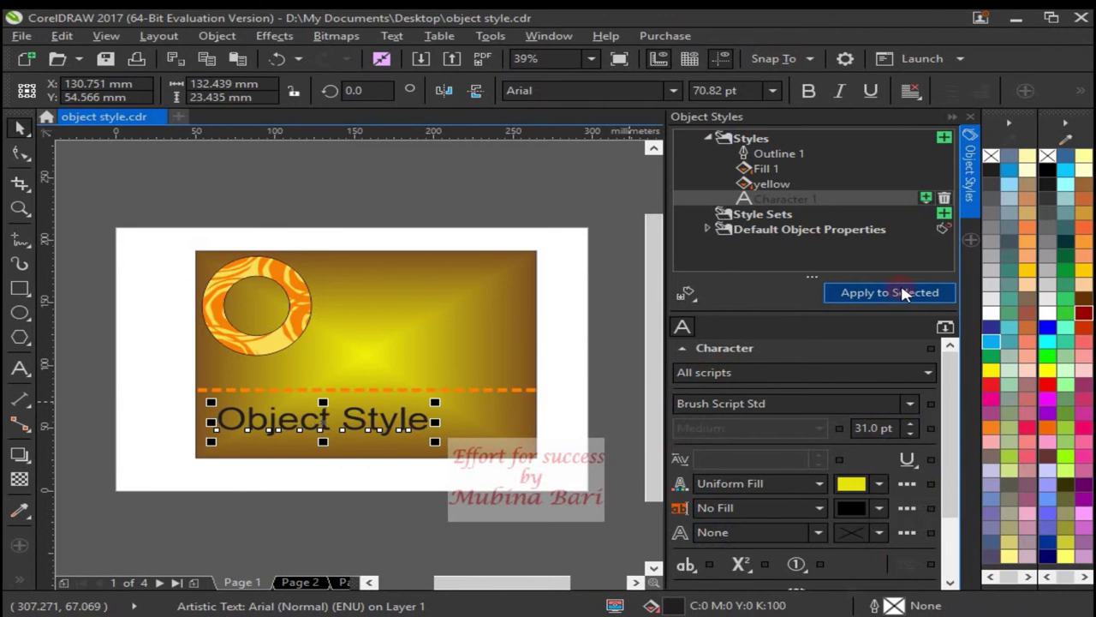
- Apply Character 1 to the 'Object Style' text so it shows in yellow Brush Script
click(908, 301)
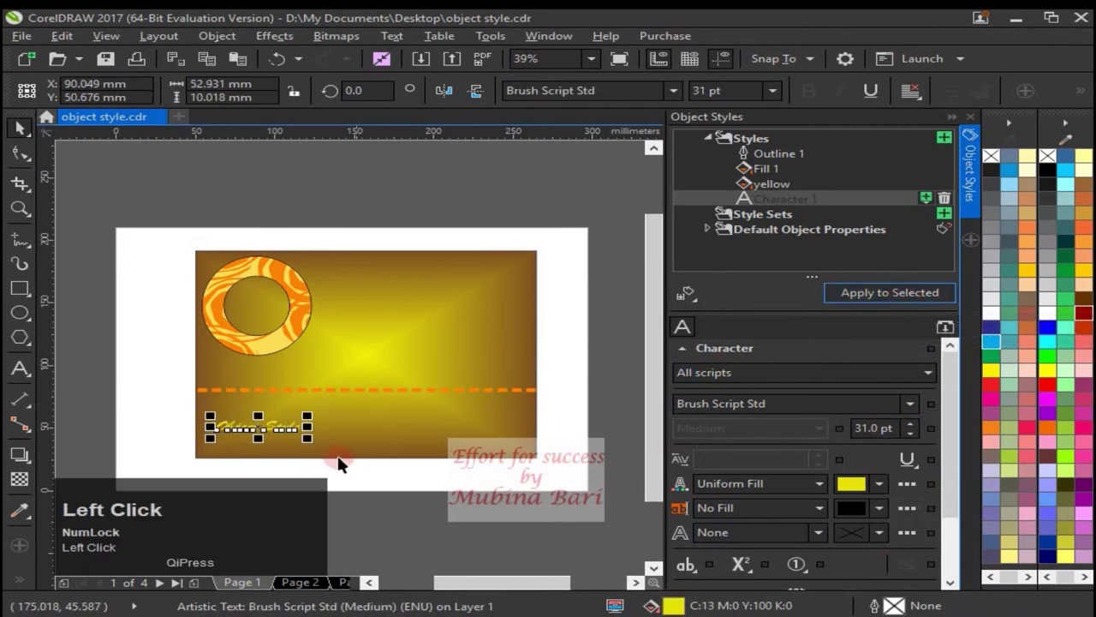
click(438, 519)
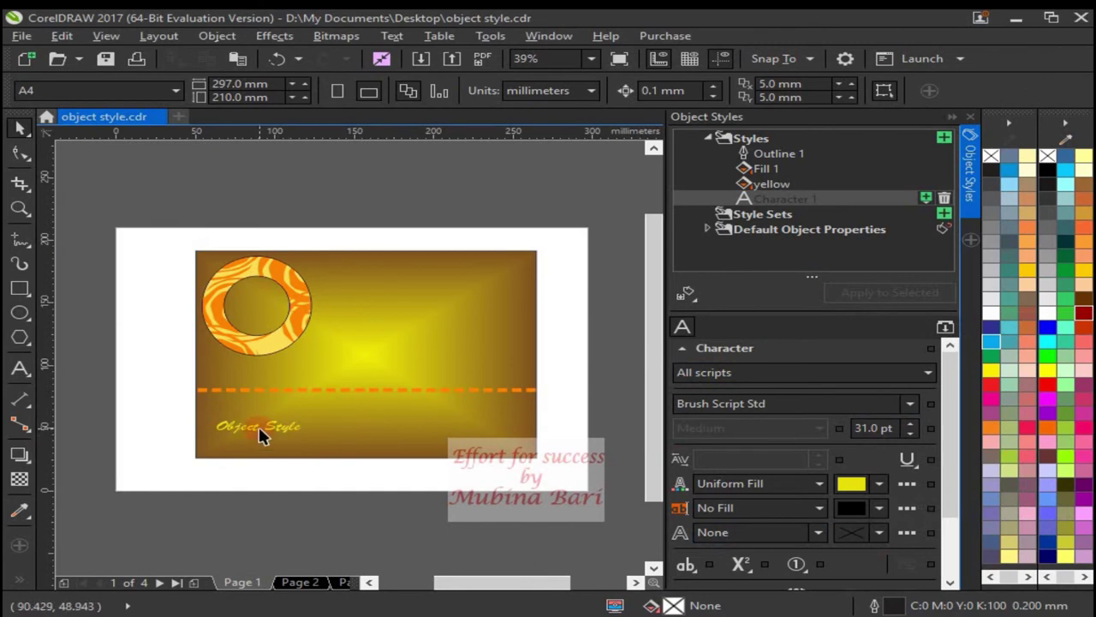
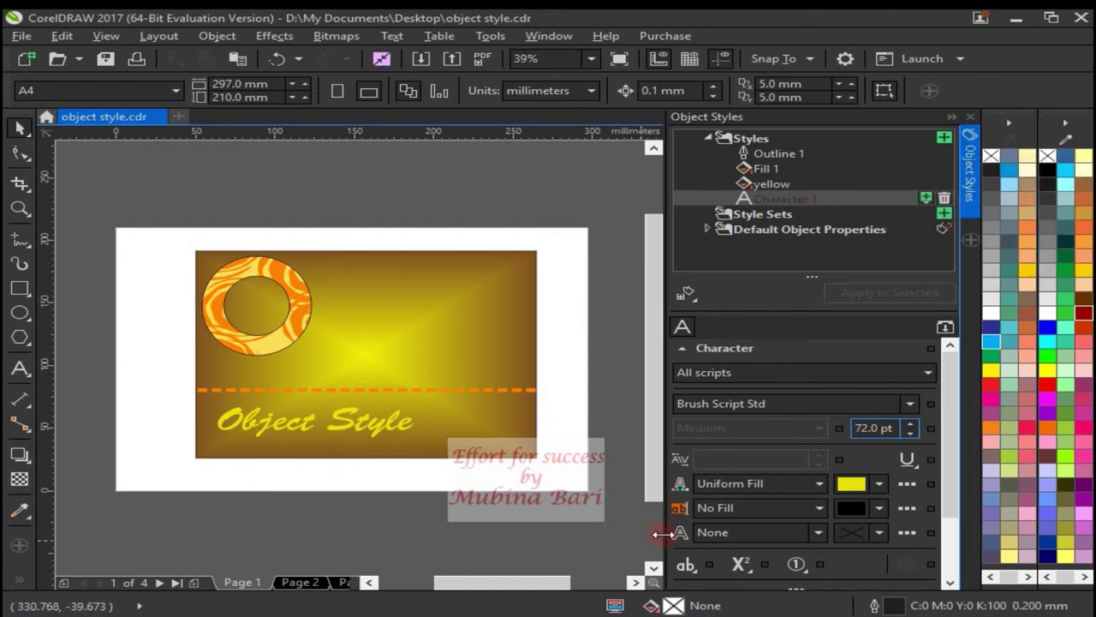
- Switch to the page with the plain Dockers drawing and select the circle
click(271, 598)
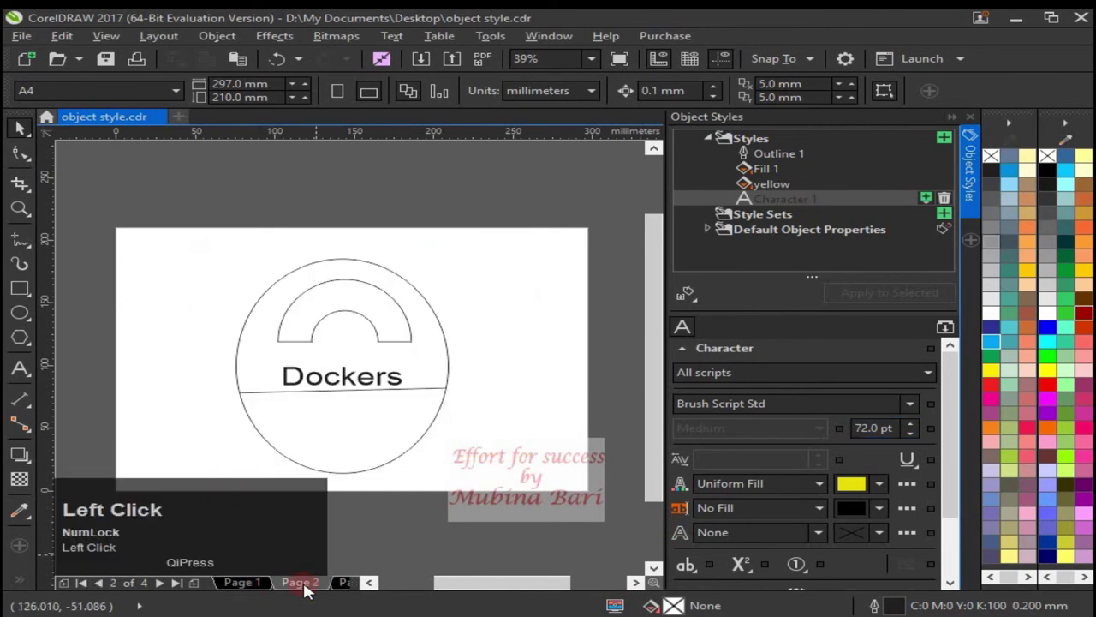
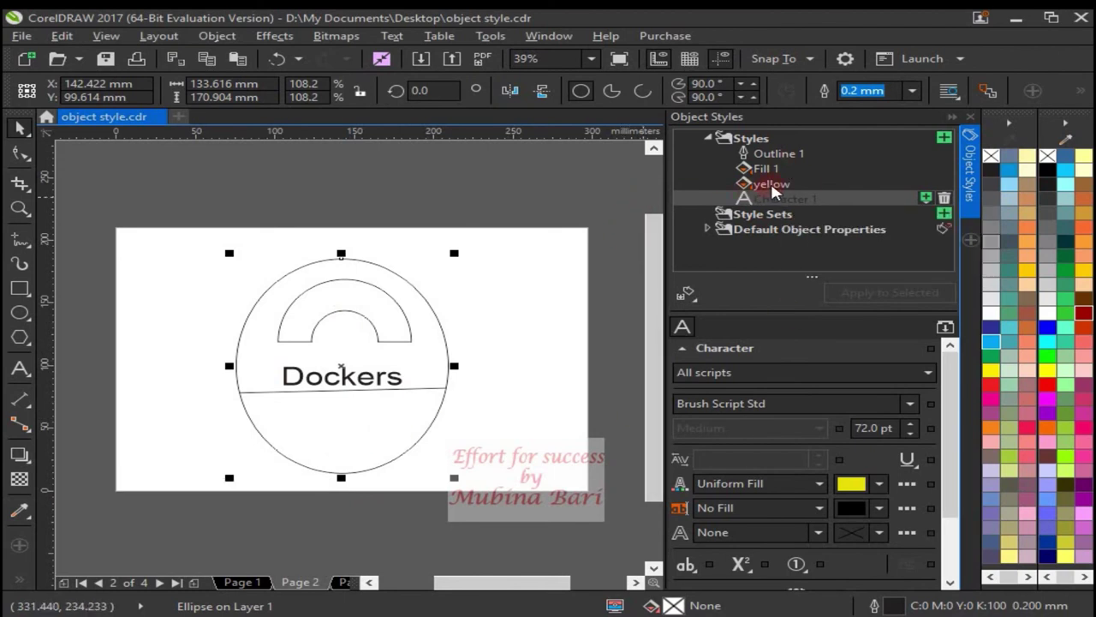
- Give the circle the yellow gradient style and the dividing line the orange dashed Outline 1 style
click(776, 195)
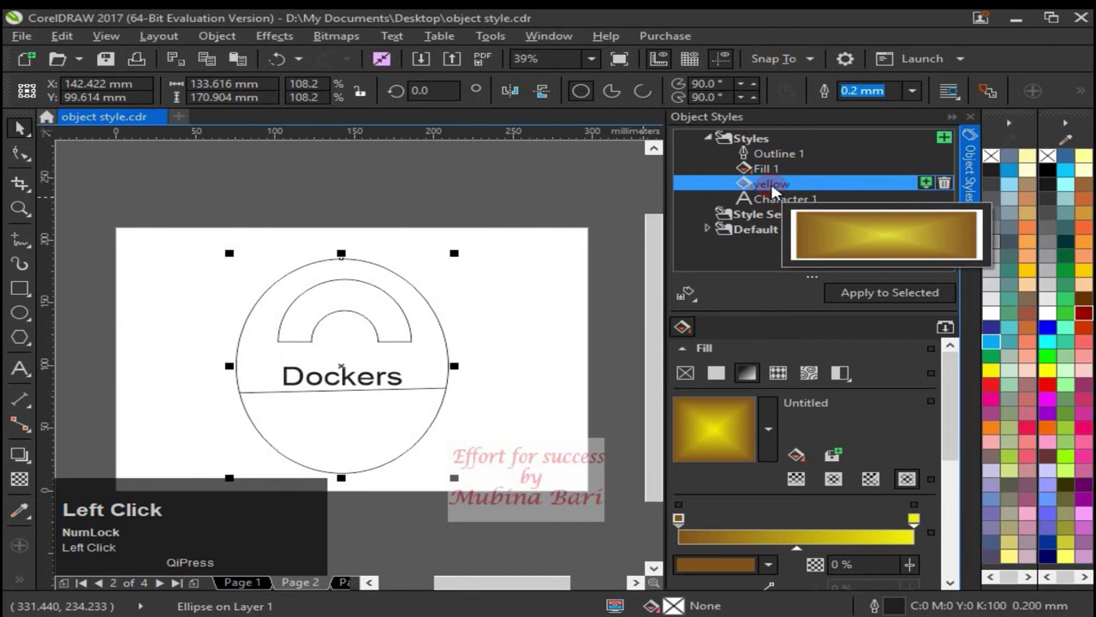
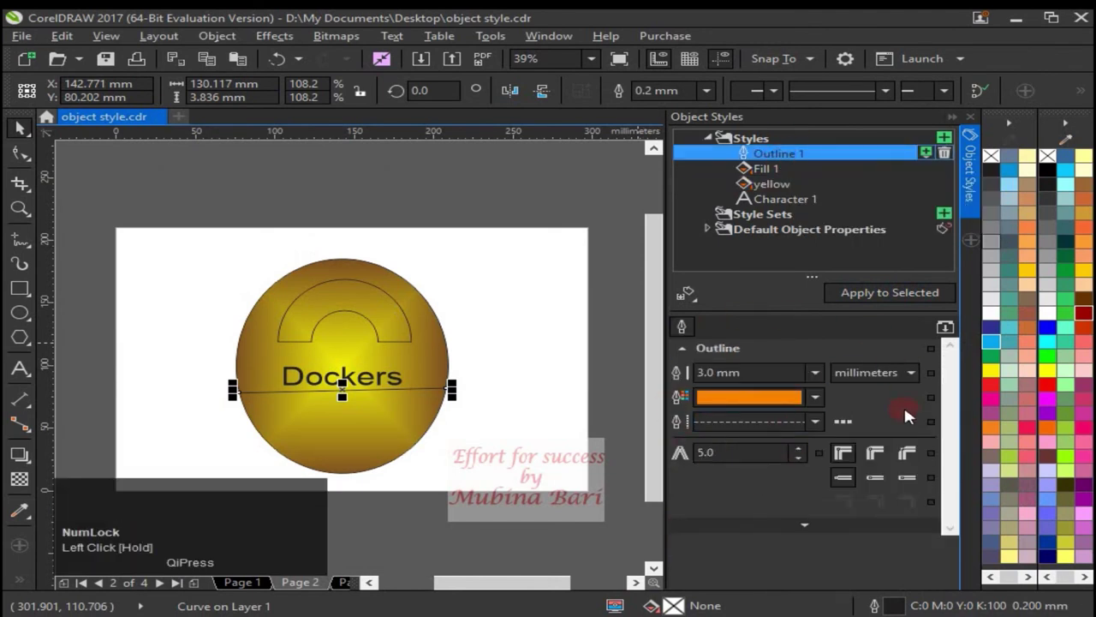
click(905, 294)
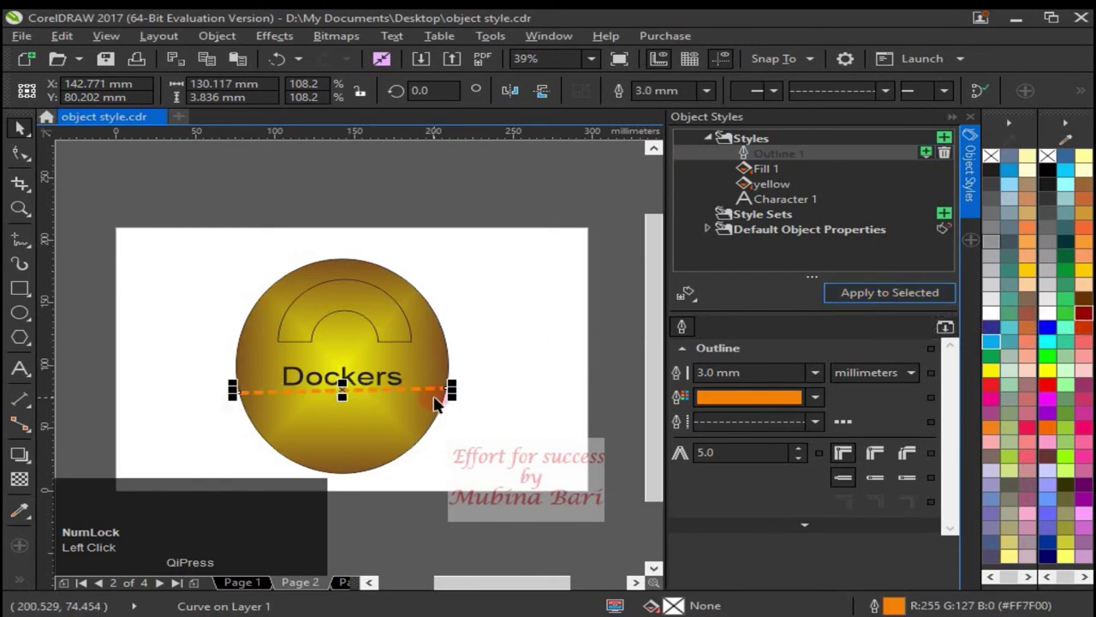
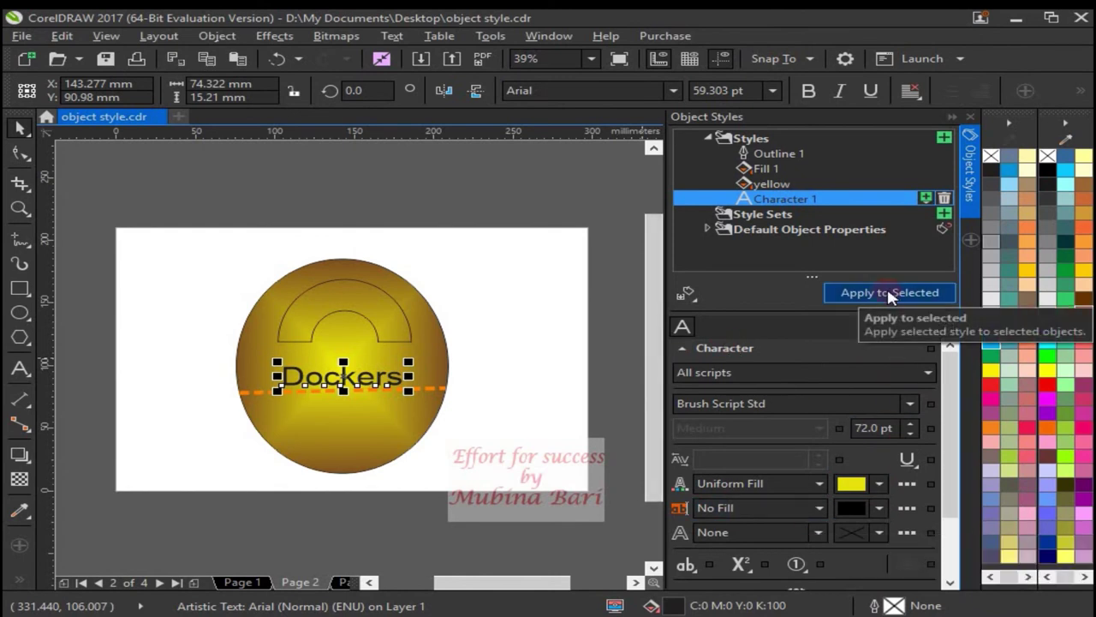
- Apply Character 1 to the Dockers text and Fill 1's orange spiral pattern to the arch
click(890, 308)
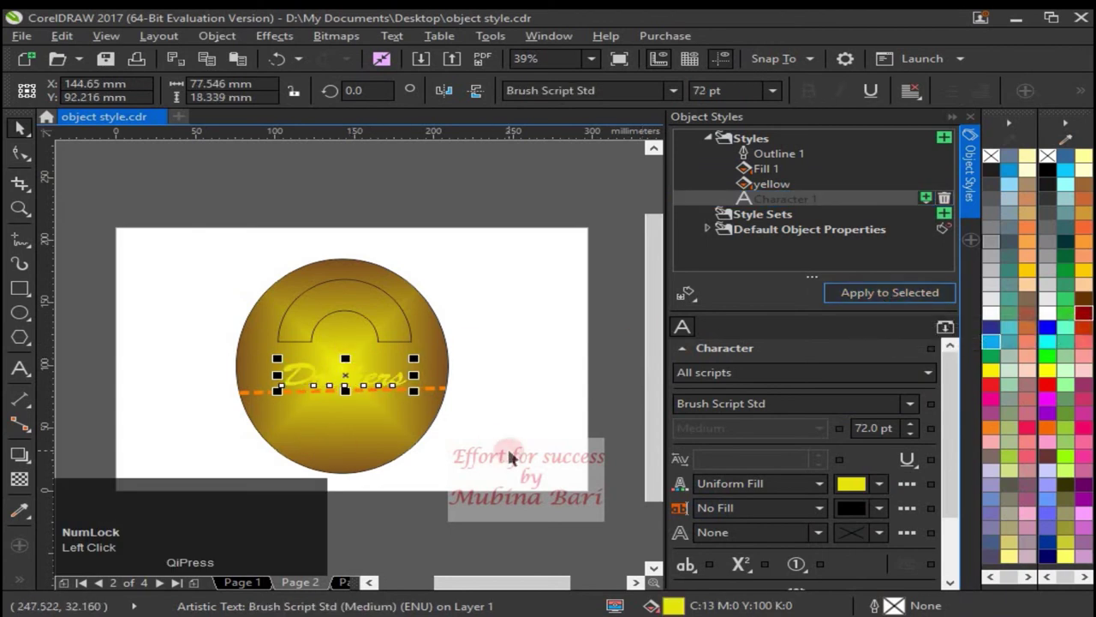
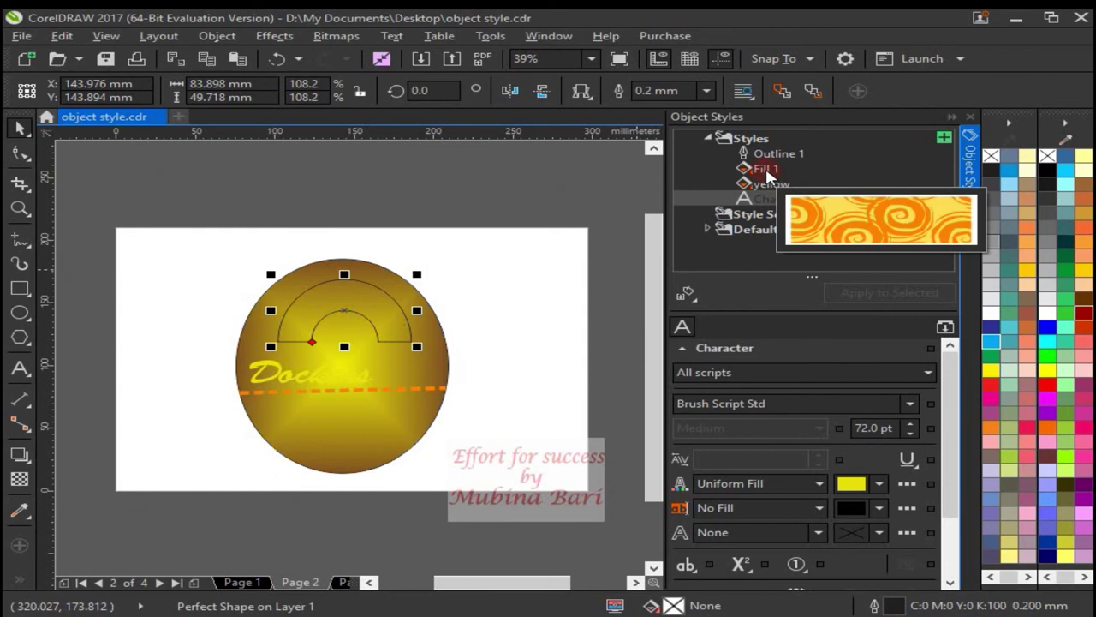
click(926, 344)
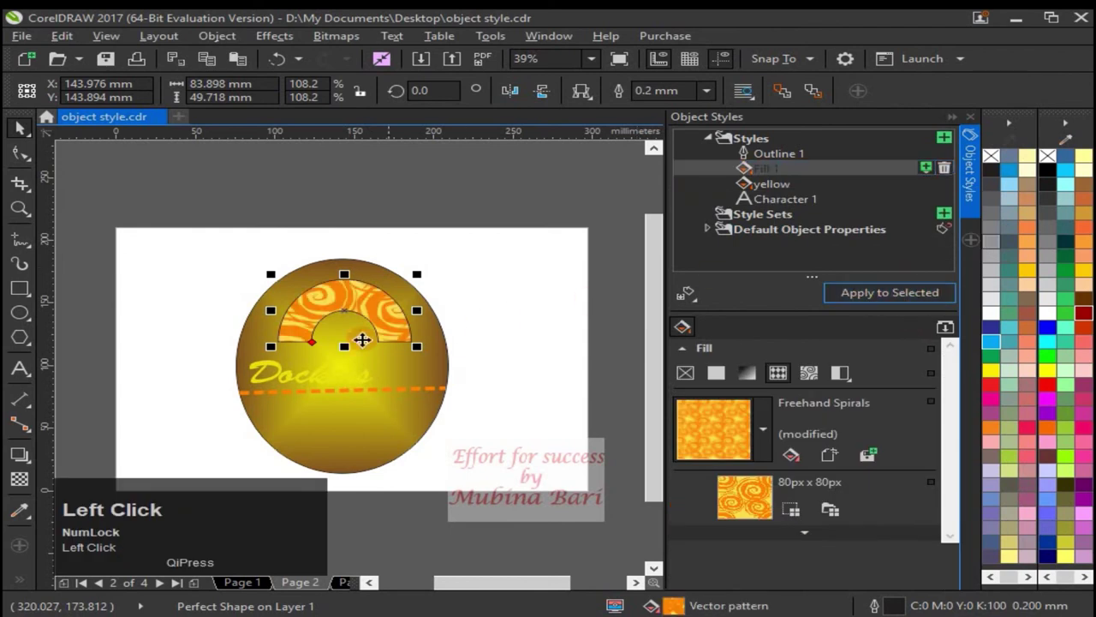
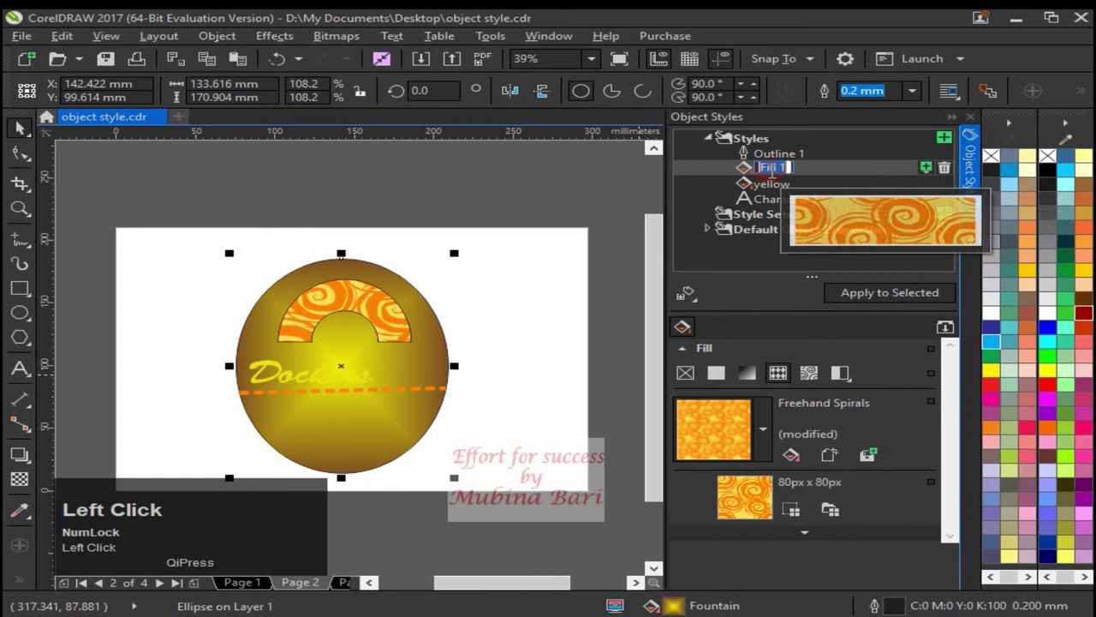
- Fill the whole circle with the Fill 1 orange Freehand Spirals pattern
click(935, 302)
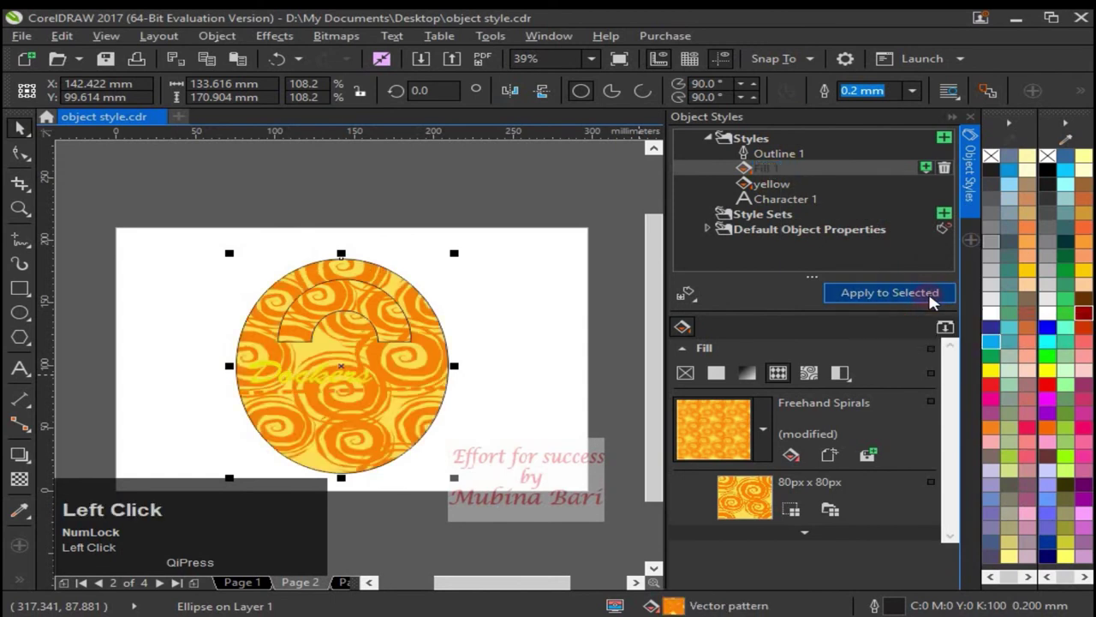
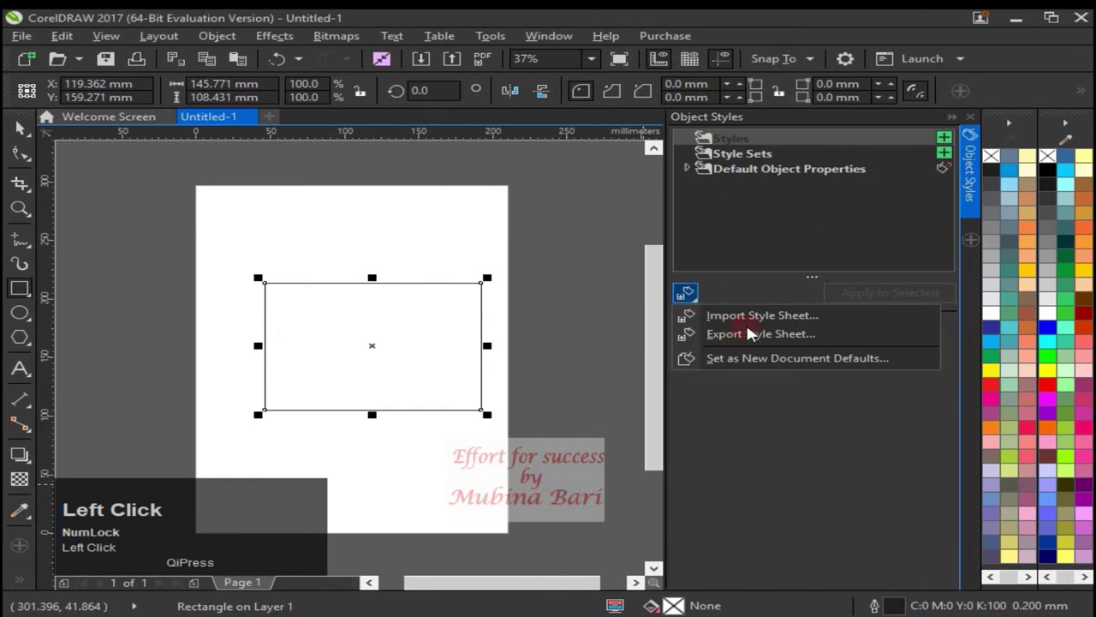
- Import StyleSheet.cdss from the Desktop, reaching the settings prompt with Styles and Style sets ticked
click(754, 321)
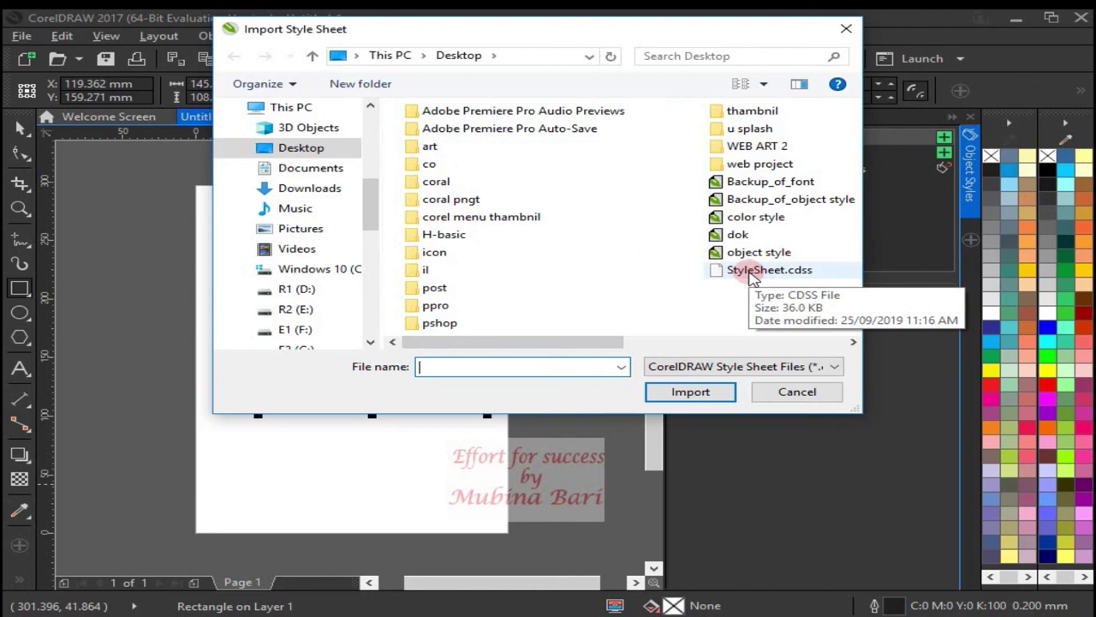
click(753, 282)
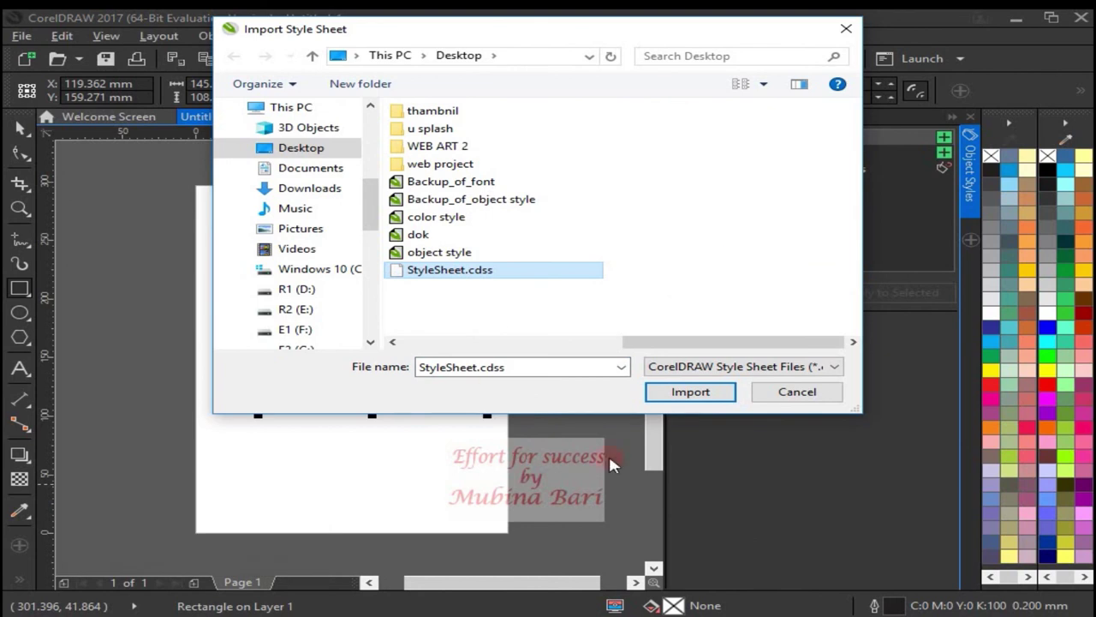
click(690, 401)
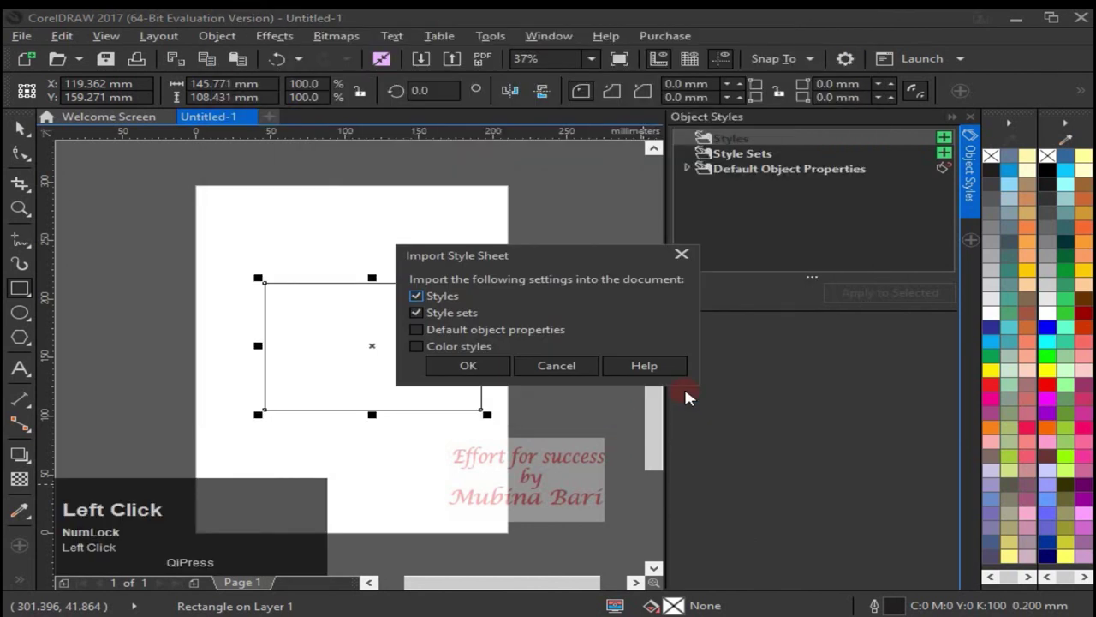
- Confirm the import of styles and style sets, then apply imported Style Set 1 to the selected rectangle
click(495, 381)
drag(692, 146, 737, 158)
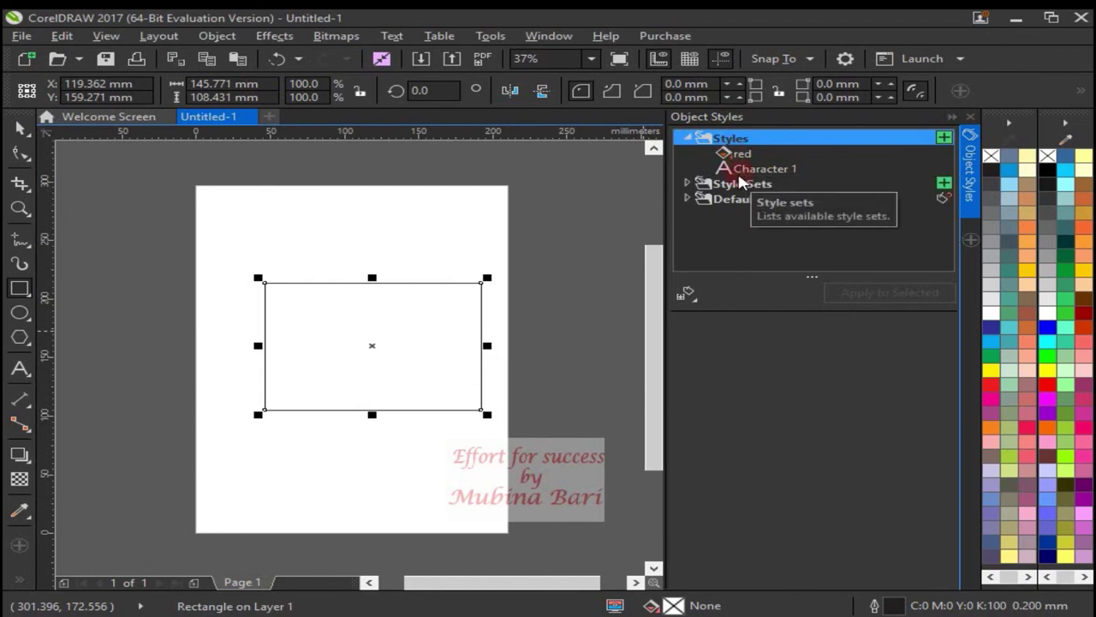
click(692, 189)
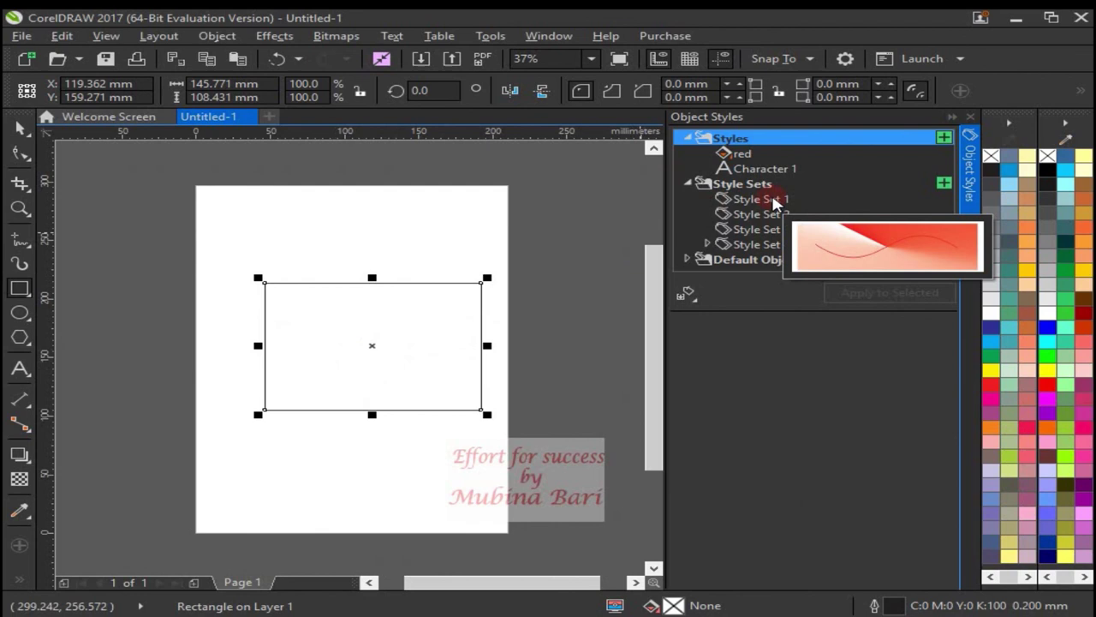
click(780, 203)
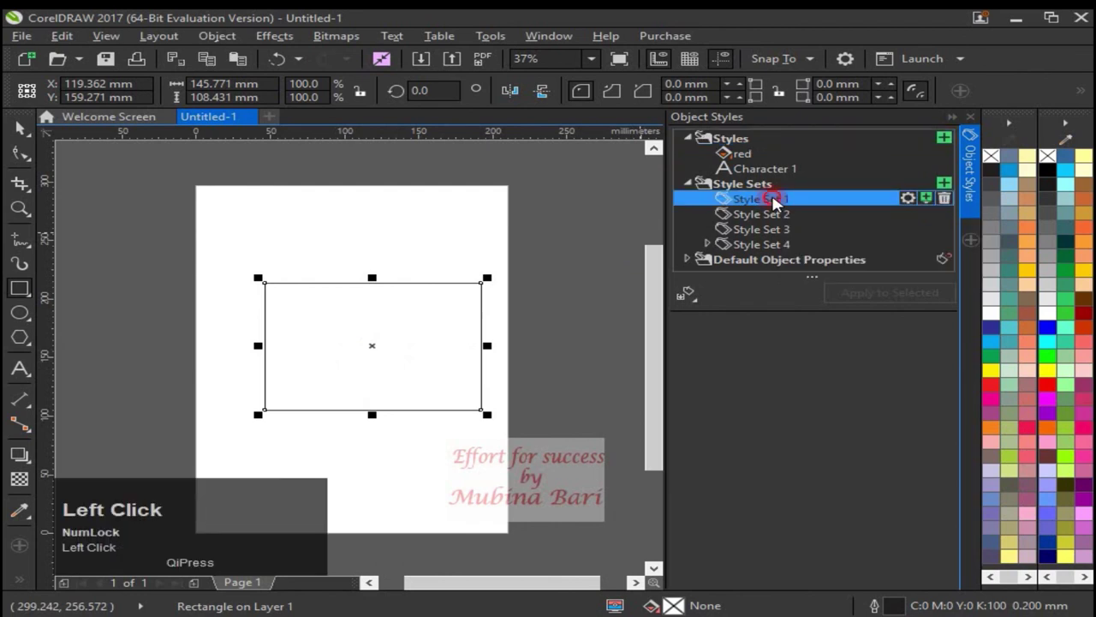